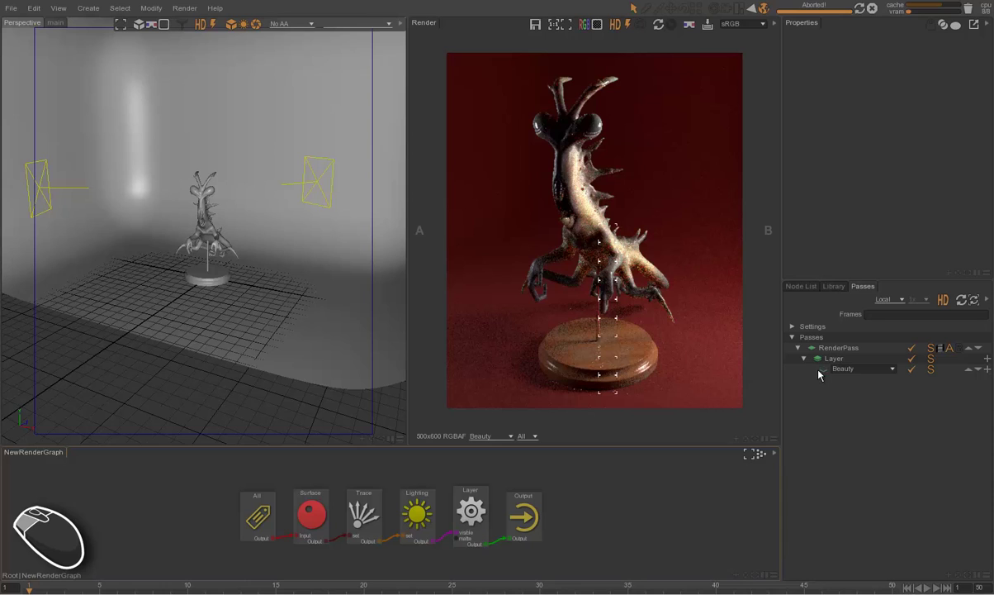
# Select the Layer's Beauty pass and review its properties in the inspector
pyautogui.click(828, 373)
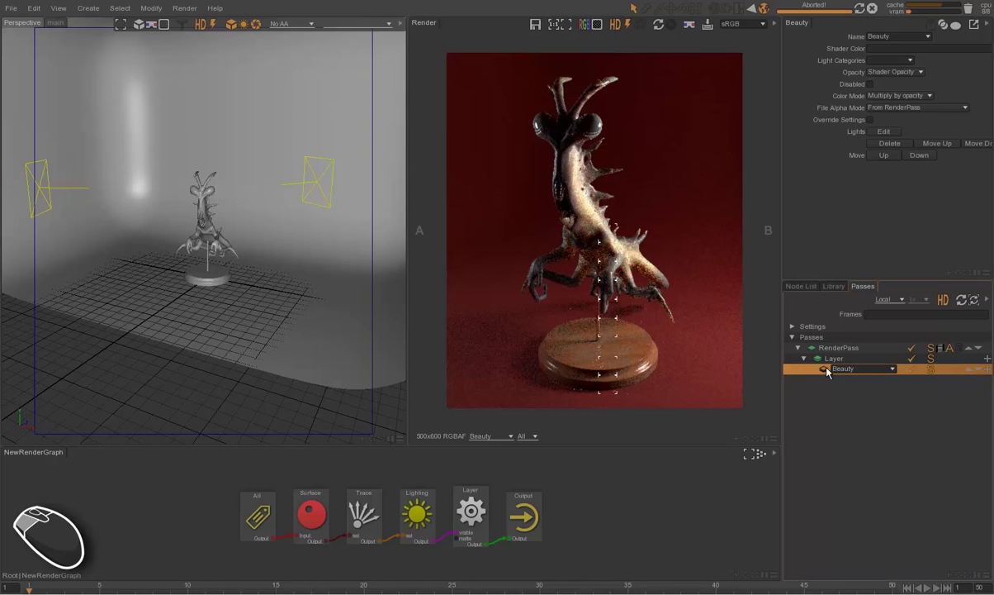
pyautogui.click(681, 349)
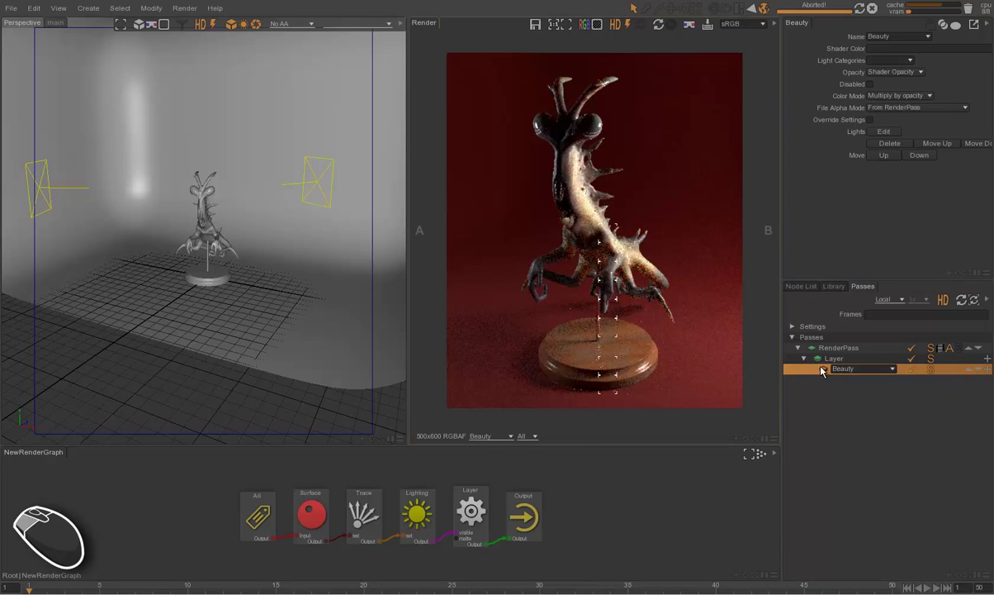
pyautogui.click(688, 360)
# Start a render of the scene with F5, then abort it once it looks fairly clean
pyautogui.press('F5')
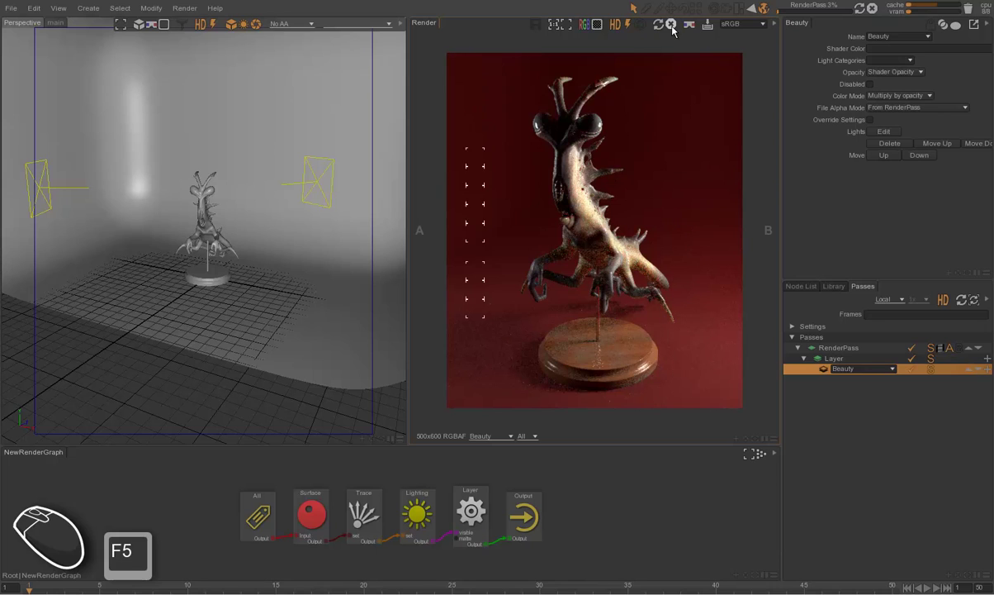
pyautogui.click(678, 30)
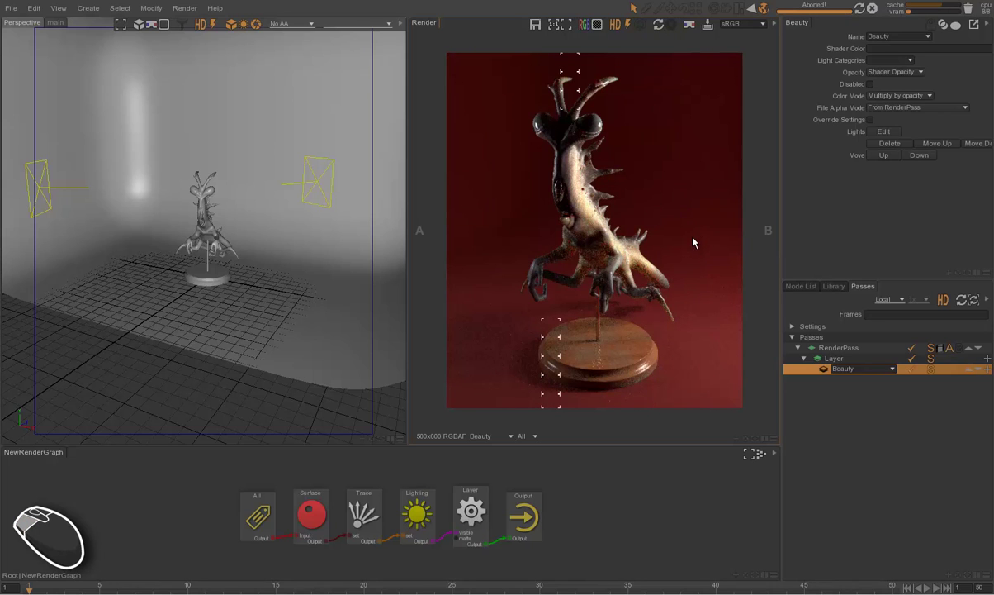
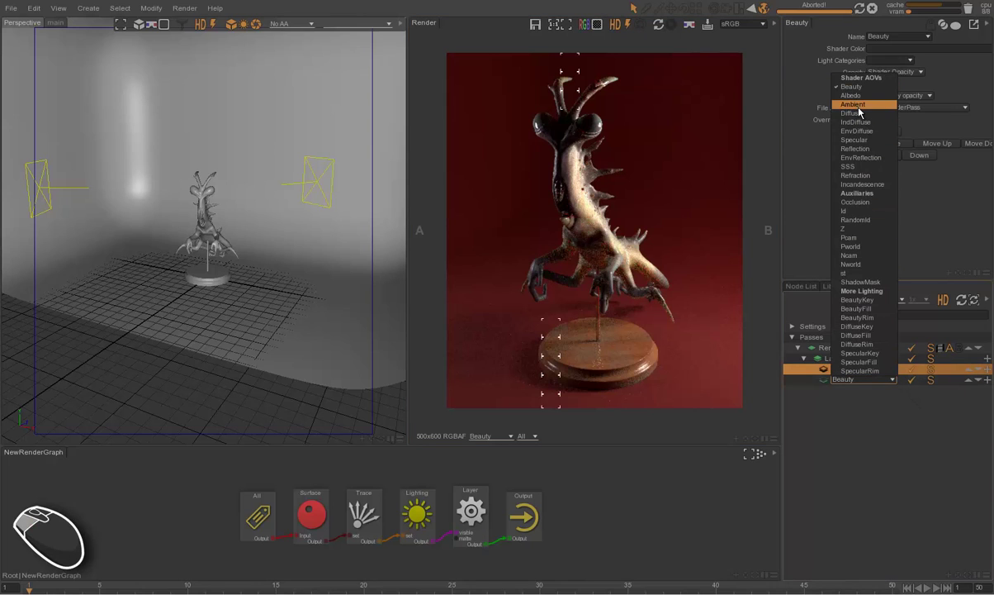
# Make the new pass under Layer a Diffuse AOV and re-render
pyautogui.click(863, 115)
pyautogui.click(726, 223)
pyautogui.press('F5')
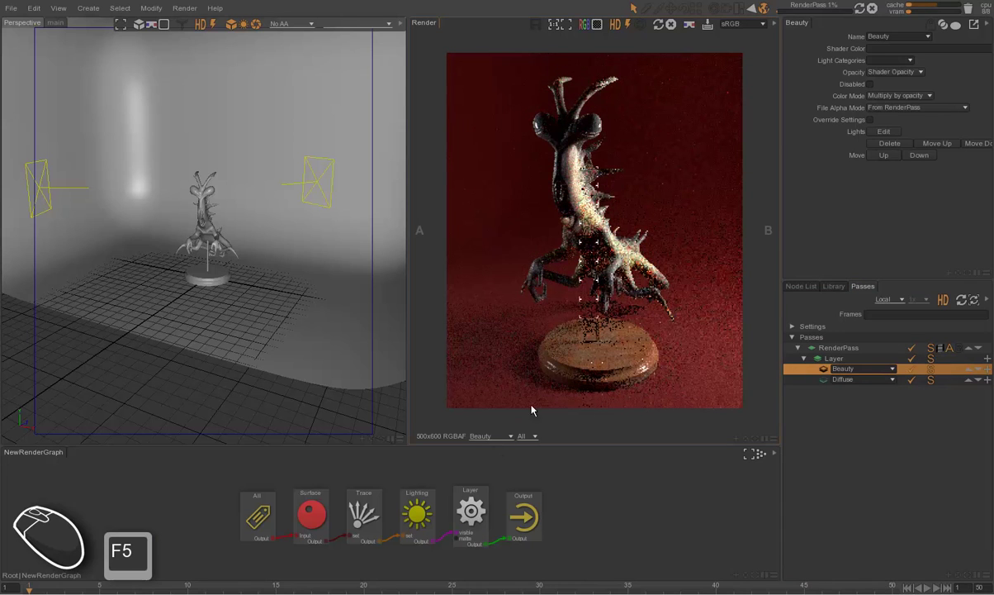
# Display the Diffuse pass in the render view, then switch back to Beauty
pyautogui.click(505, 439)
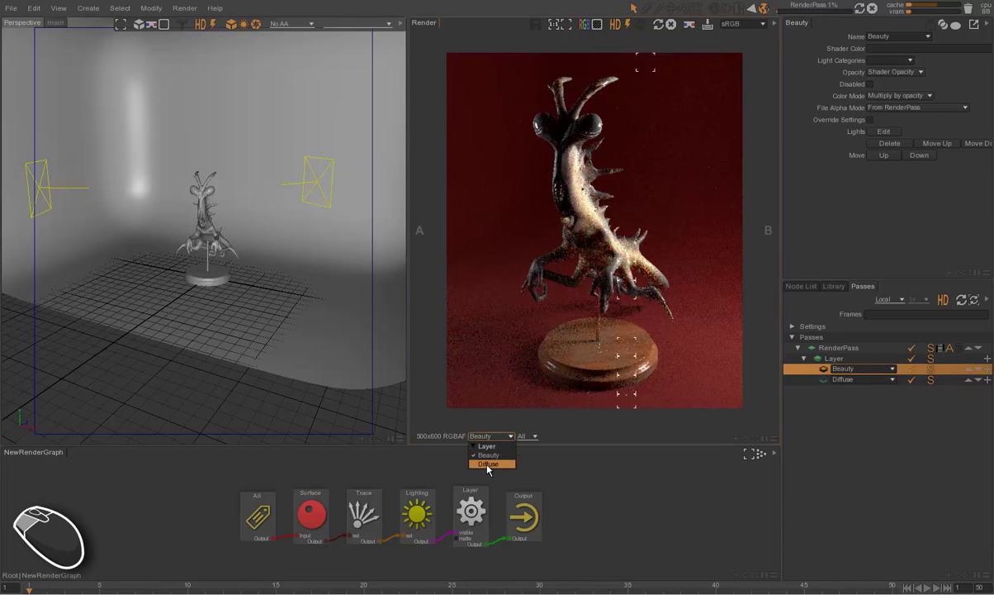
pyautogui.click(487, 468)
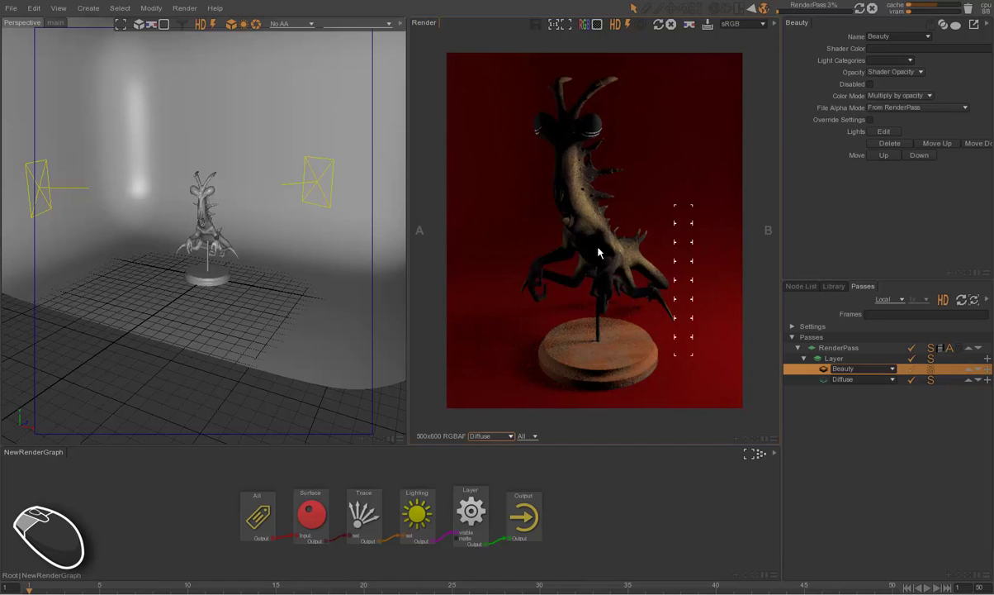
pyautogui.click(824, 372)
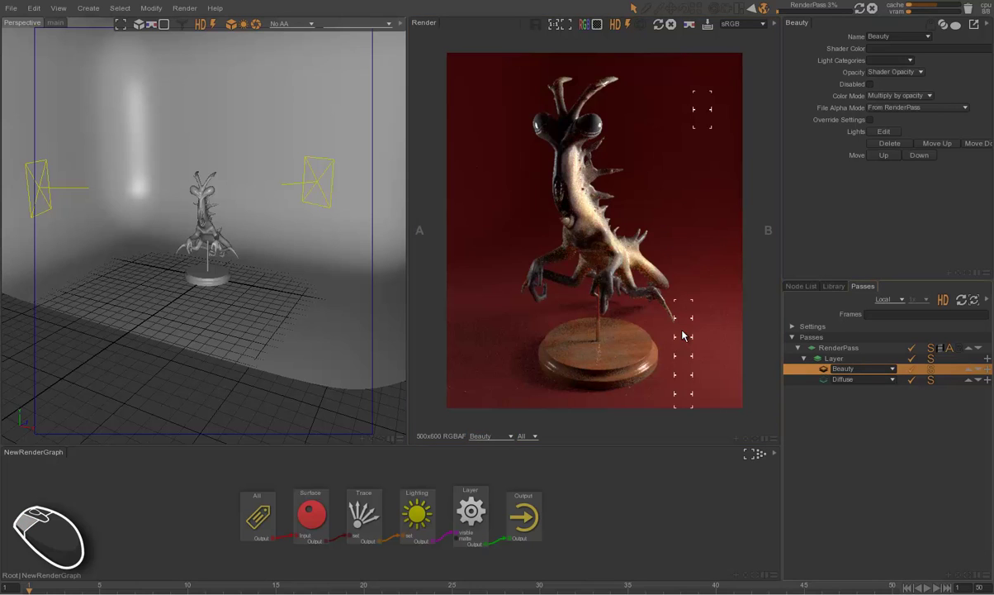
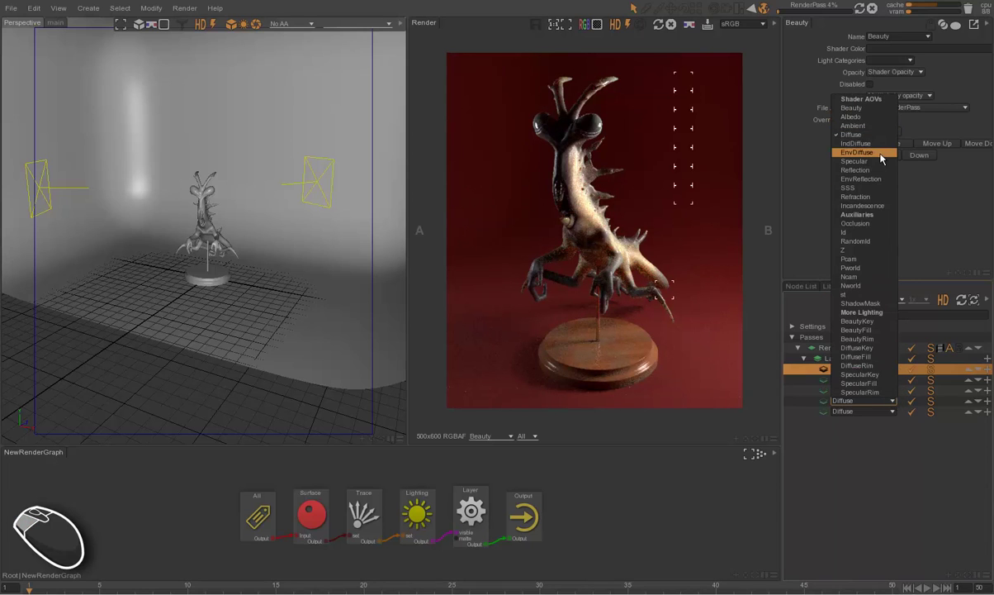
# Set the four new AOVs to IndDiffuse, Specular, Reflection and SSS and re-render
pyautogui.click(880, 168)
pyautogui.click(896, 415)
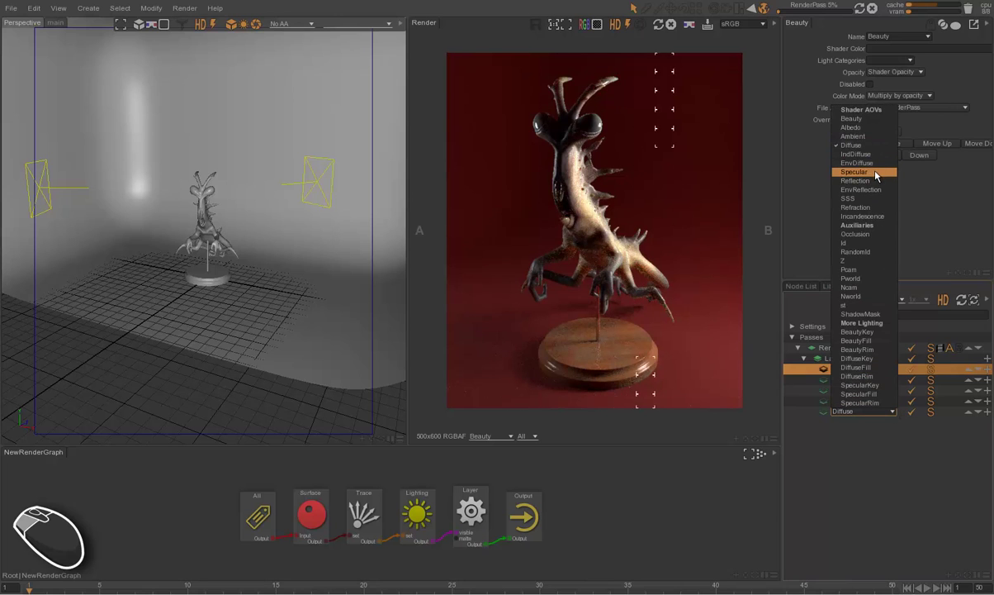
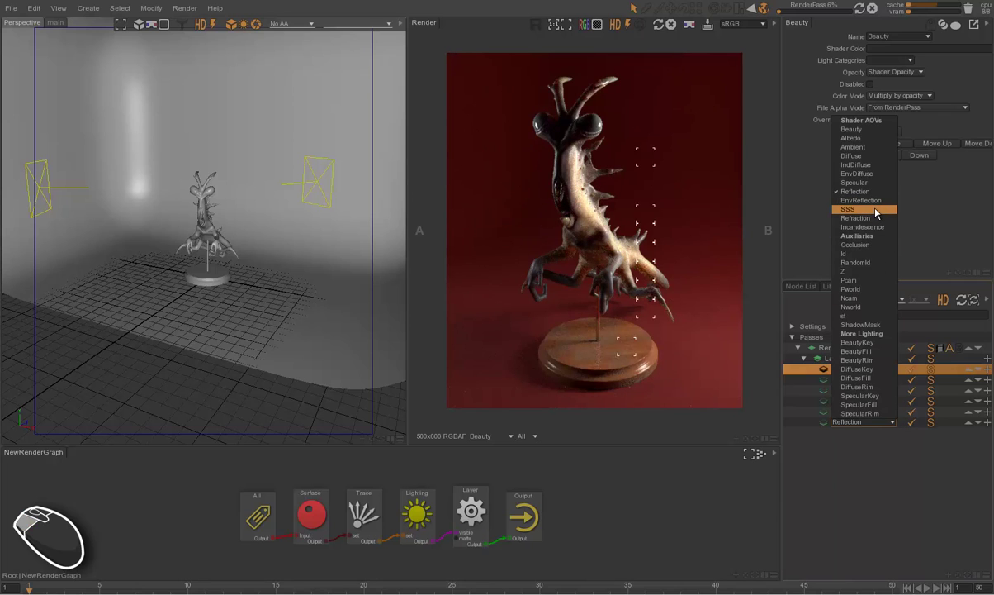
pyautogui.click(879, 210)
pyautogui.click(765, 362)
pyautogui.click(662, 32)
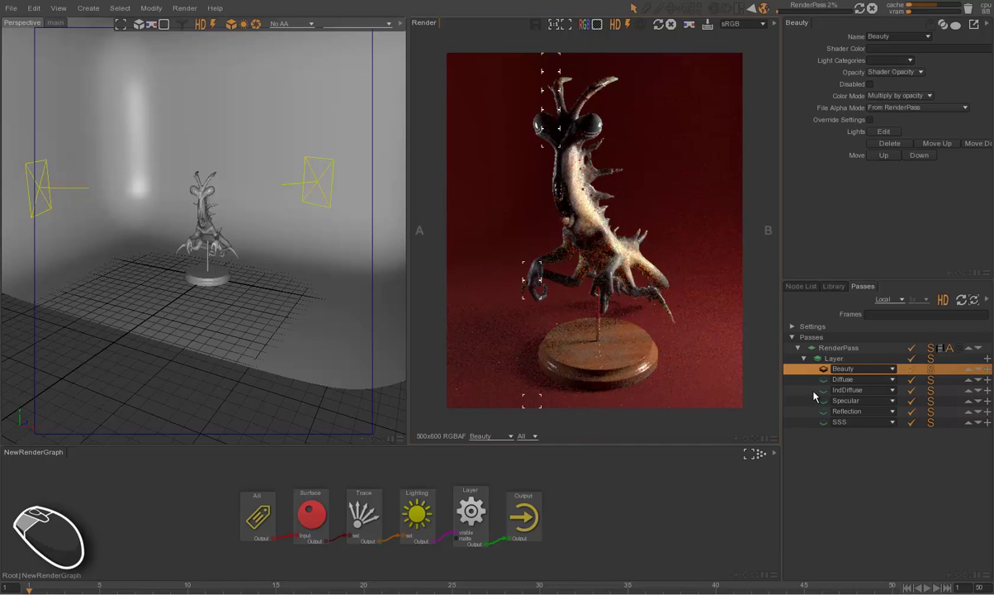
pyautogui.moveTo(745, 350); pyautogui.dragTo(676, 324)
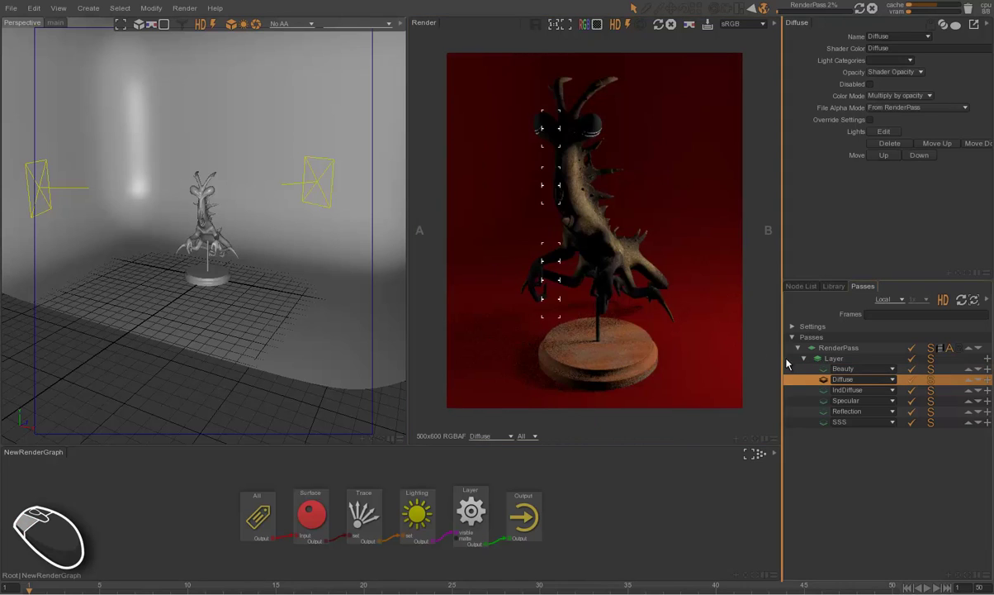
pyautogui.moveTo(800, 384); pyautogui.dragTo(689, 327)
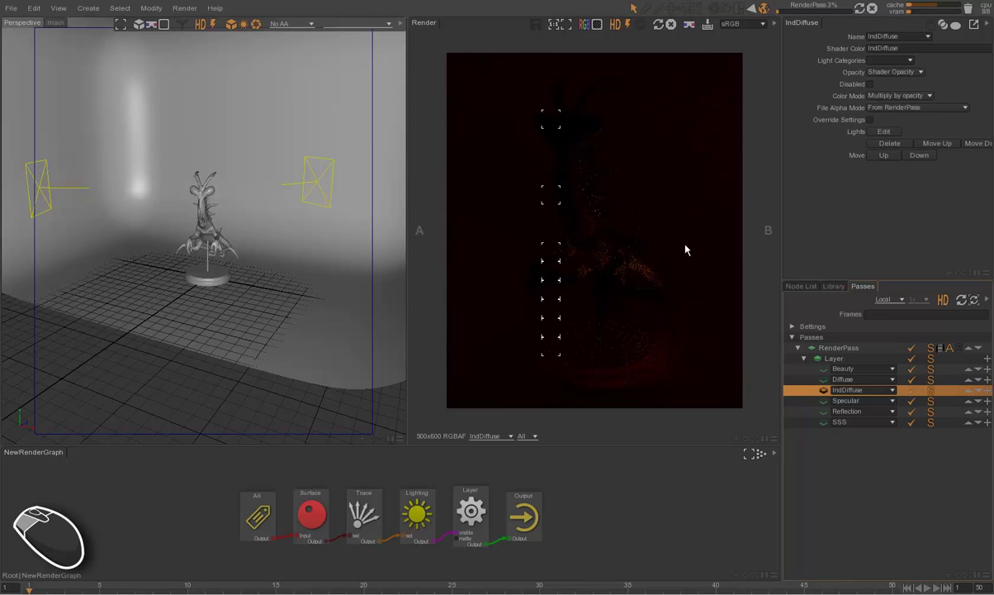
pyautogui.moveTo(827, 408); pyautogui.dragTo(622, 329)
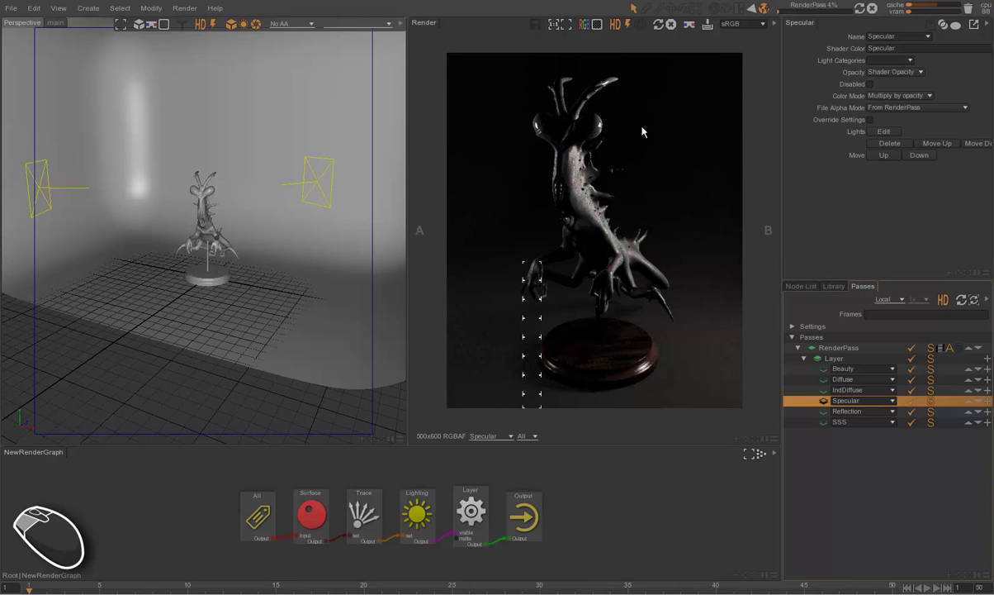
pyautogui.moveTo(830, 417); pyautogui.dragTo(706, 328)
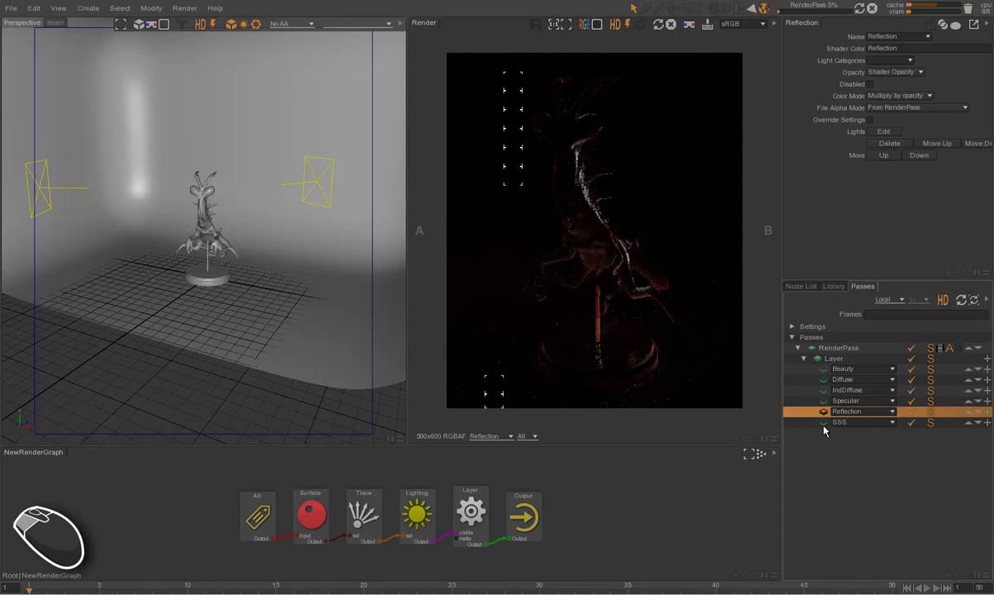
pyautogui.click(758, 385)
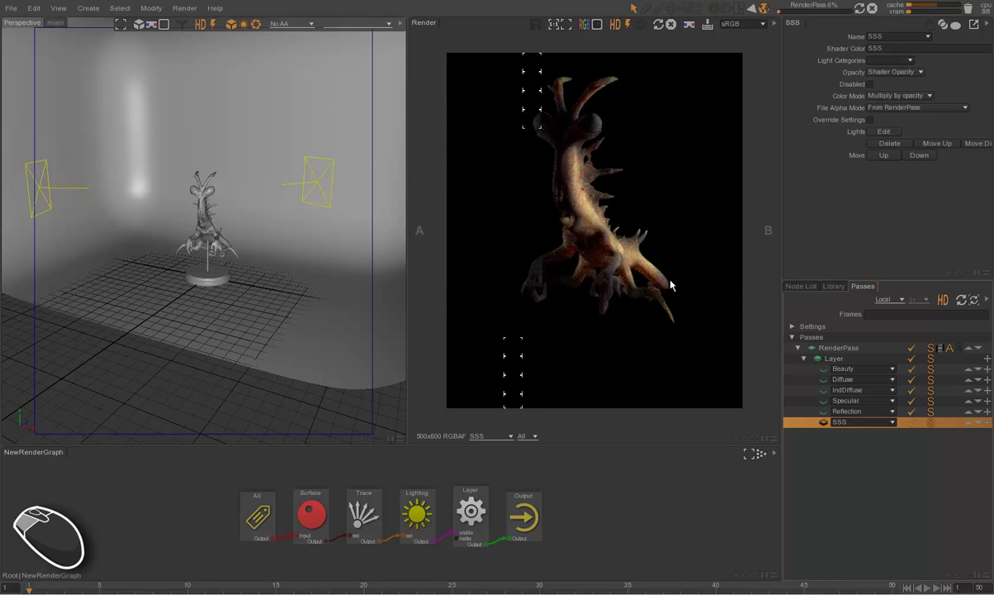
pyautogui.click(715, 367)
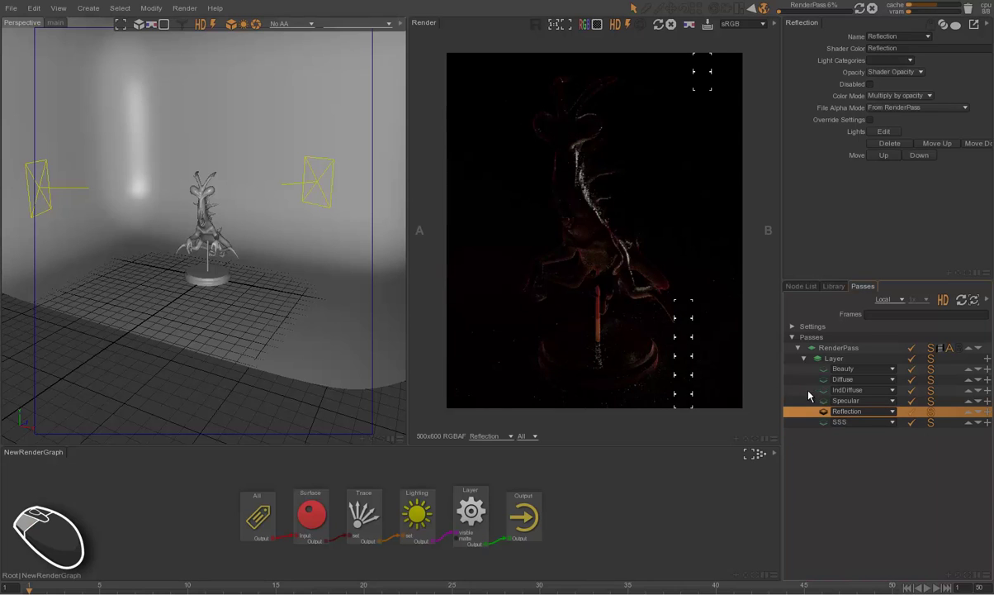
pyautogui.moveTo(726, 361); pyautogui.dragTo(834, 395)
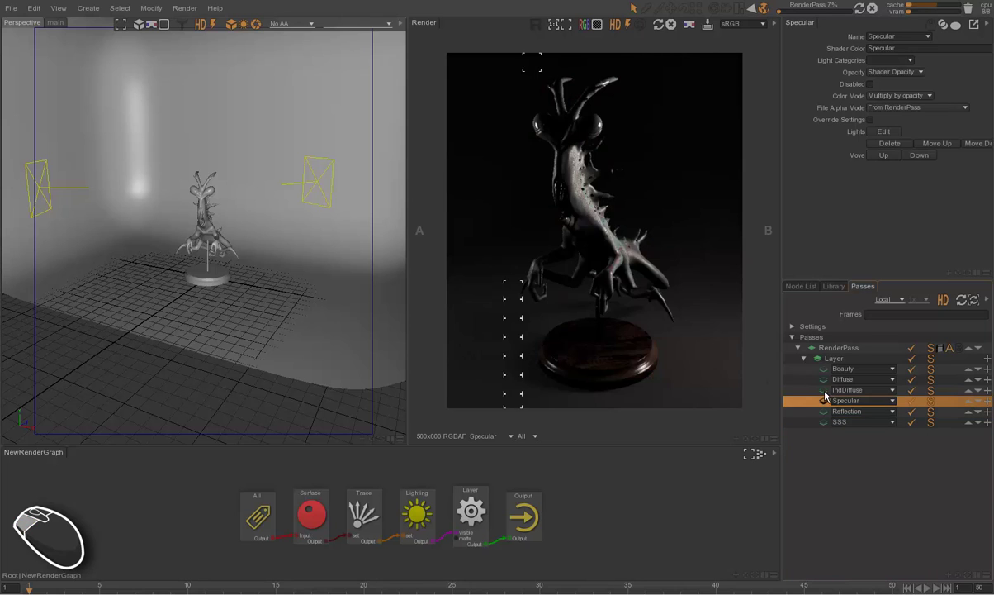
pyautogui.click(724, 345)
pyautogui.moveTo(808, 380); pyautogui.dragTo(710, 336)
pyautogui.click(815, 371)
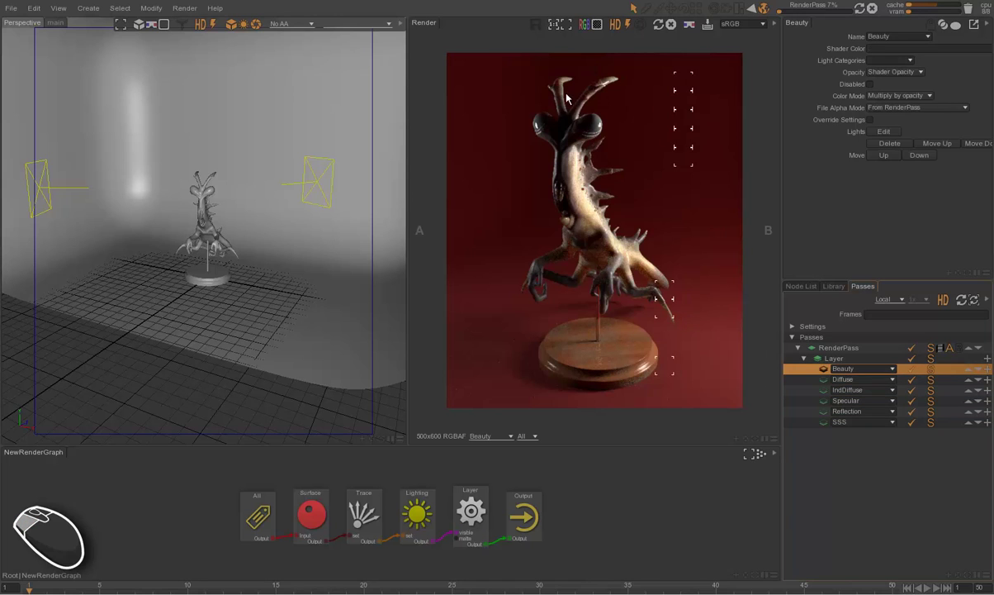
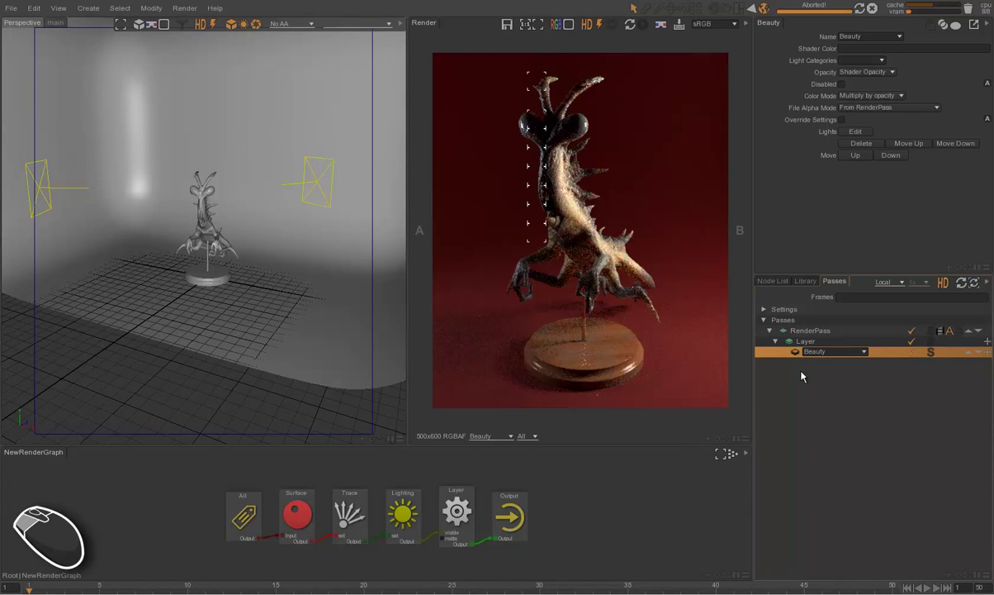
# Select the Beauty output under RenderPass > Layer to show its properties
pyautogui.click(806, 371)
pyautogui.click(802, 355)
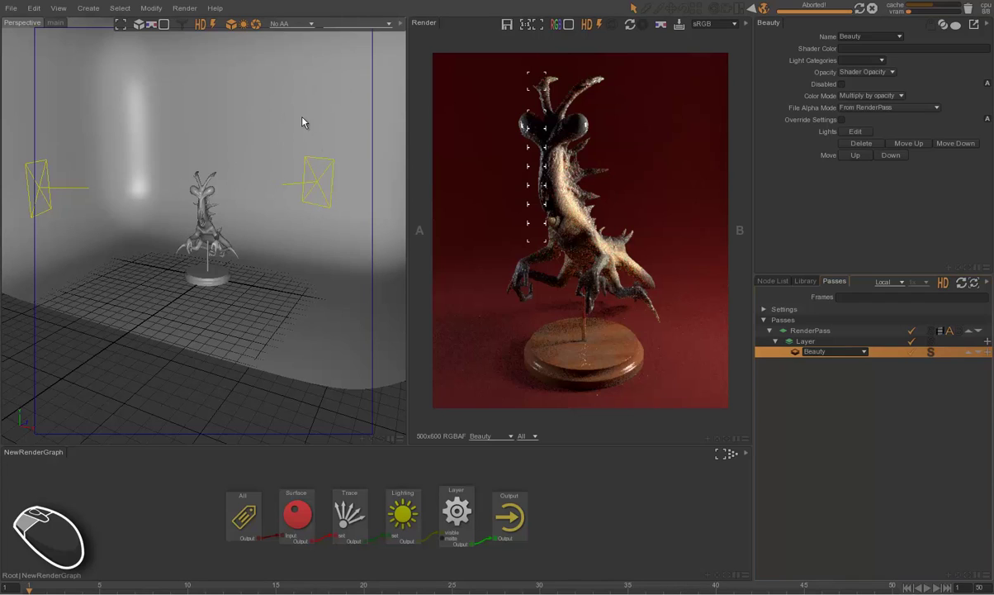
# Hide the geometry in the viewport and check the right-hand light is categorised FillLight
pyautogui.click(235, 28)
pyautogui.moveTo(283, 153); pyautogui.dragTo(363, 232)
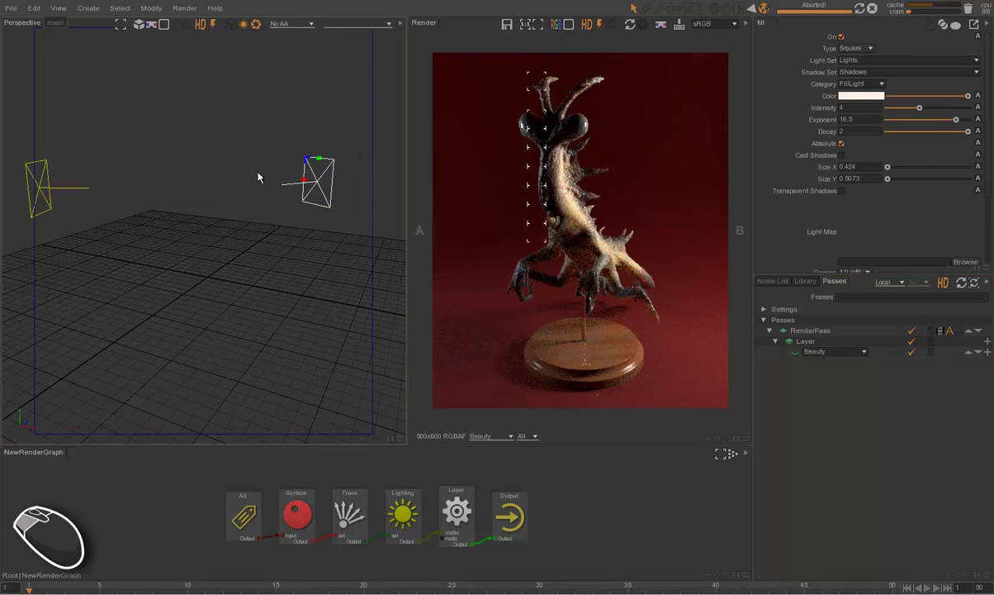
pyautogui.click(890, 84)
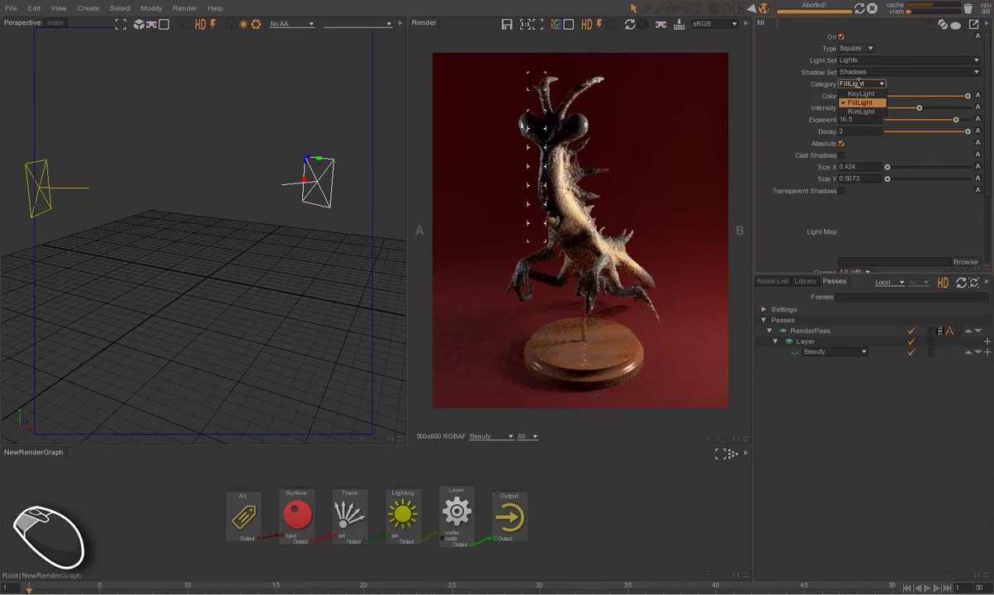
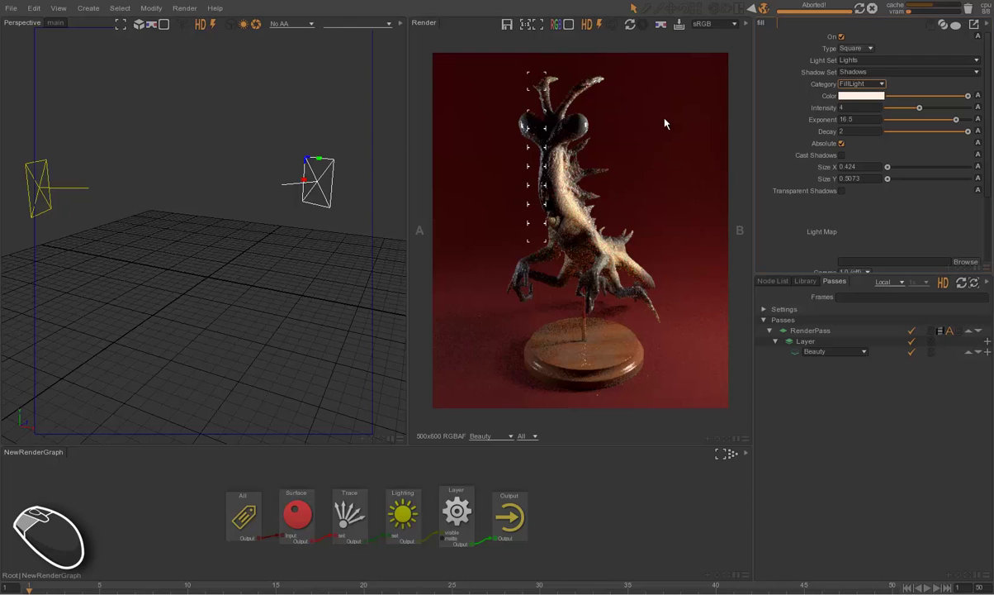
# Check the left-hand light is categorised RimLight, then reselect the Beauty output
pyautogui.moveTo(119, 158); pyautogui.dragTo(24, 227)
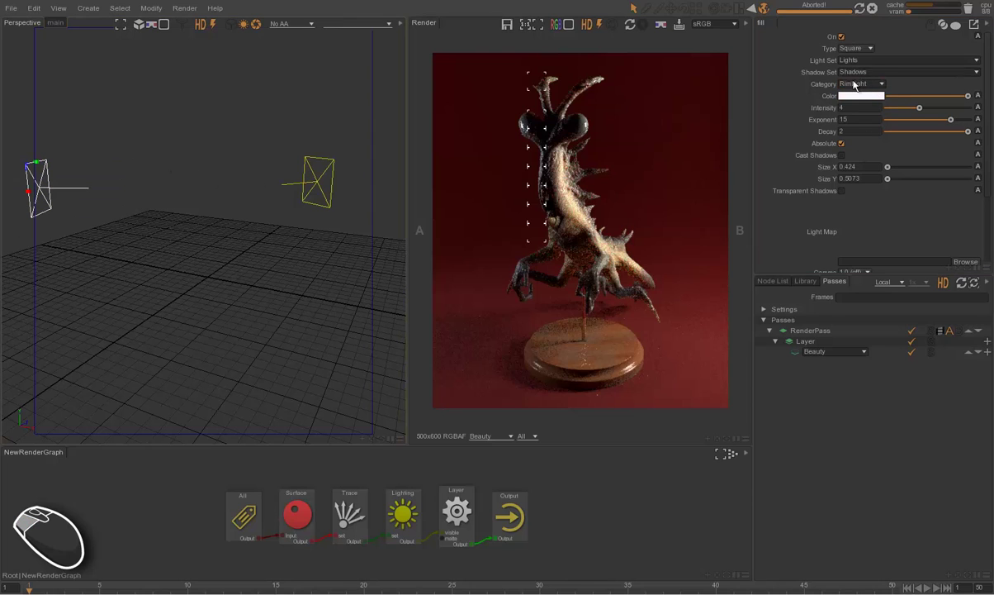
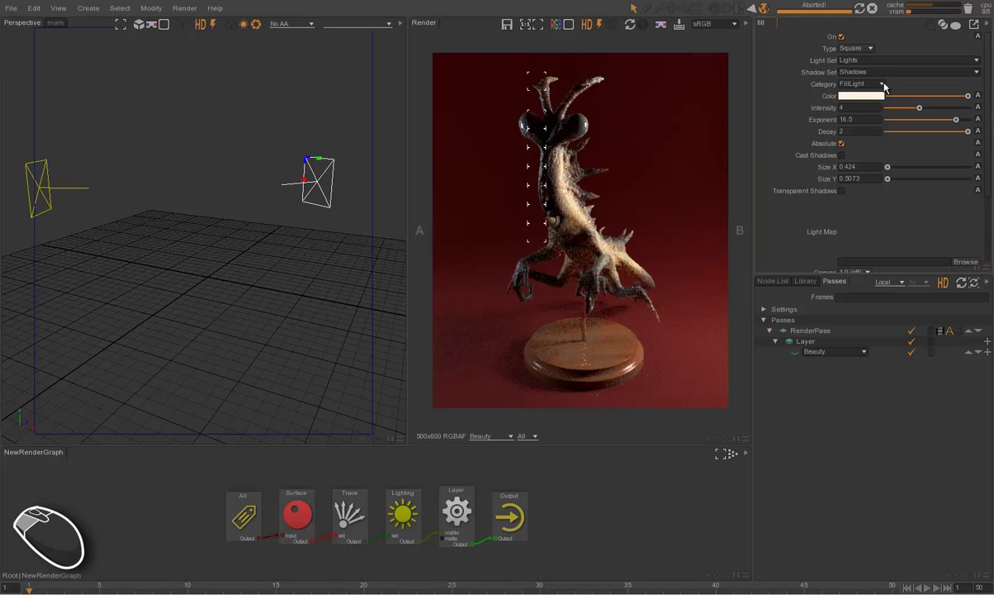
pyautogui.click(260, 200)
pyautogui.click(278, 247)
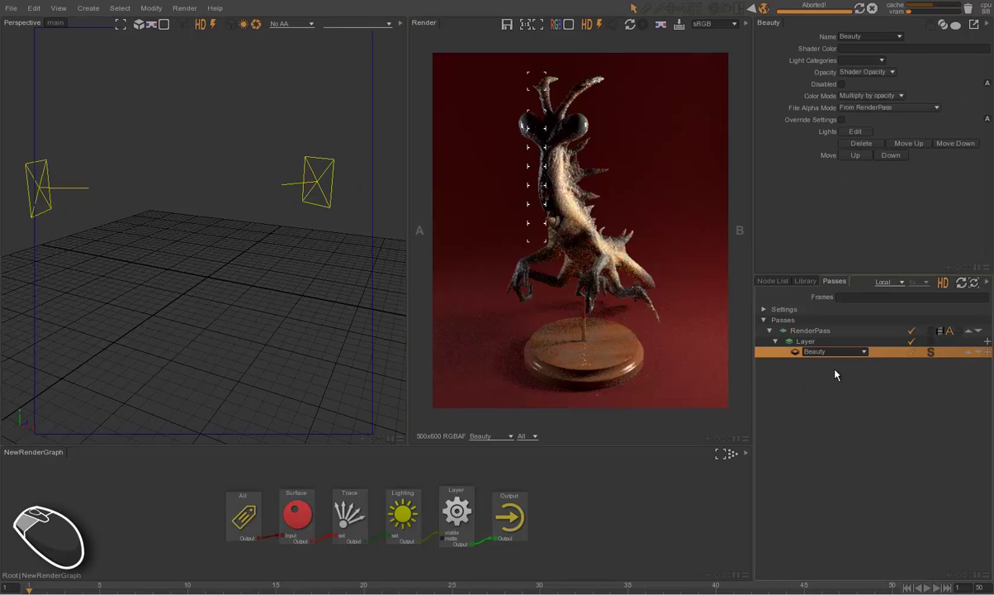
# Make the output a BeautyFill pass limited to FillLight lights and re-render
pyautogui.click(869, 354)
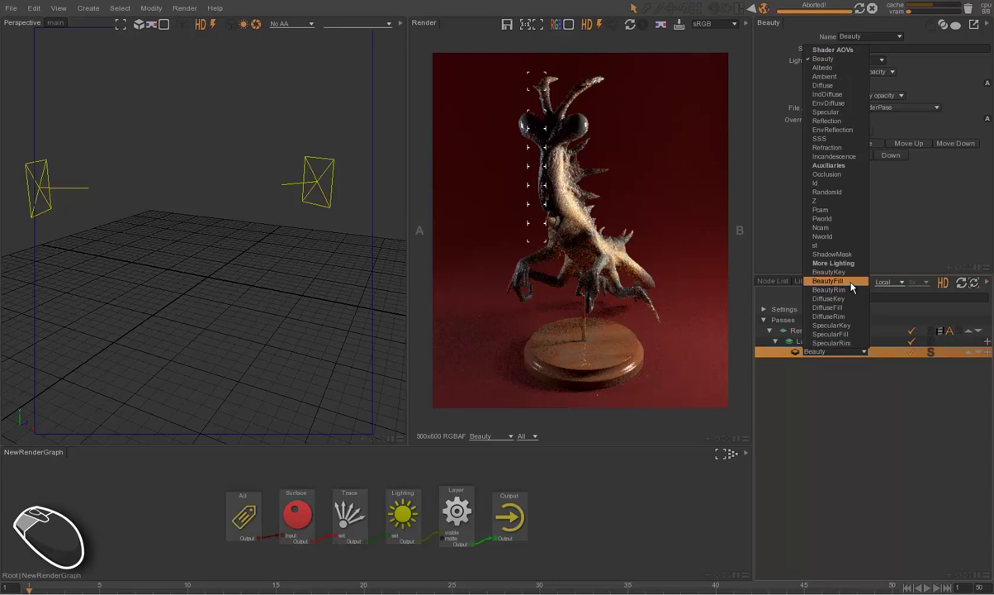
pyautogui.click(849, 285)
pyautogui.click(795, 375)
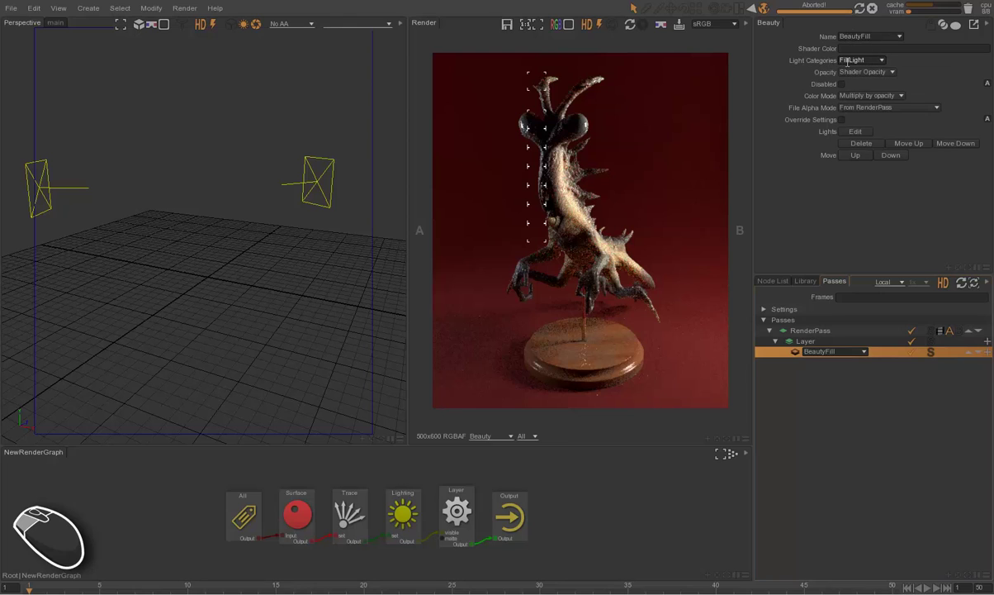
pyautogui.click(683, 146)
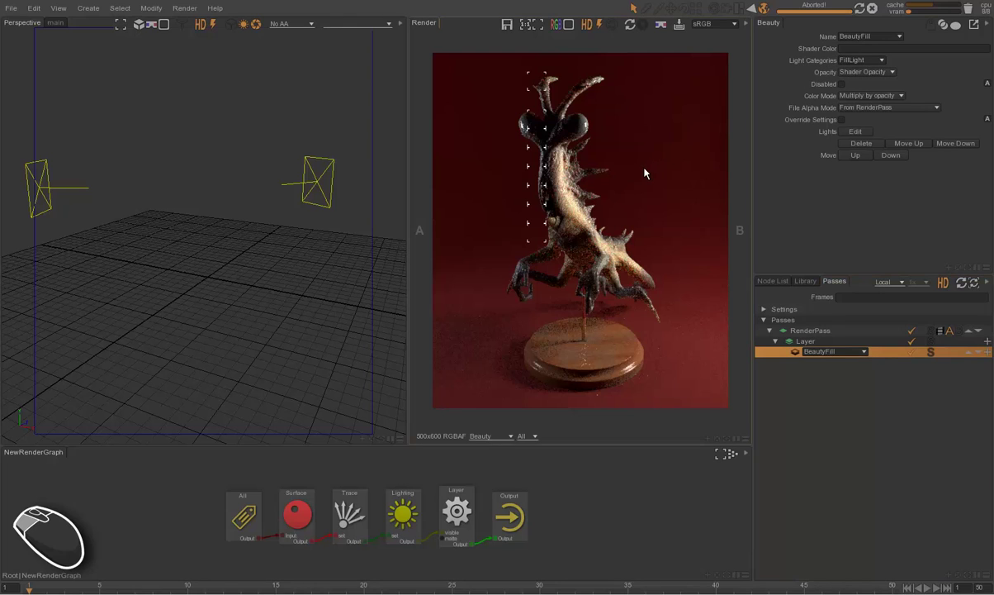
pyautogui.press('F5')
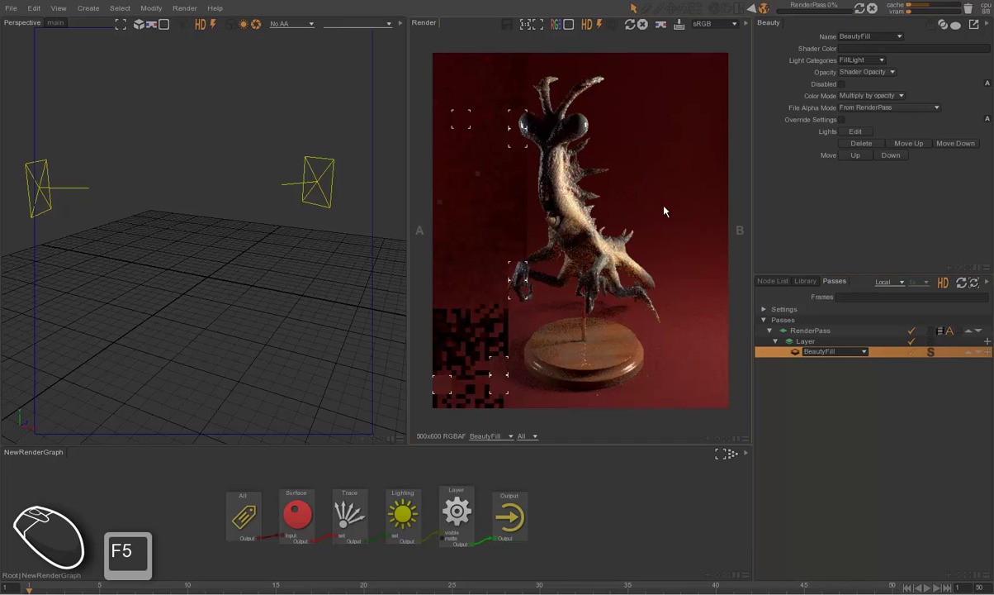
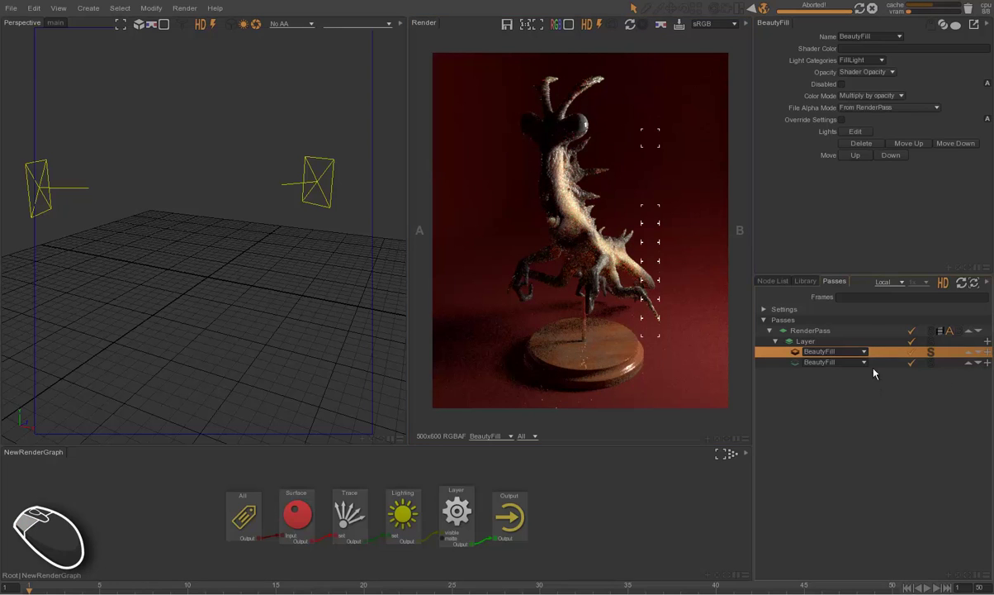
# Make the second output a BeautyRim pass limited to RimLight and re-render
pyautogui.click(869, 365)
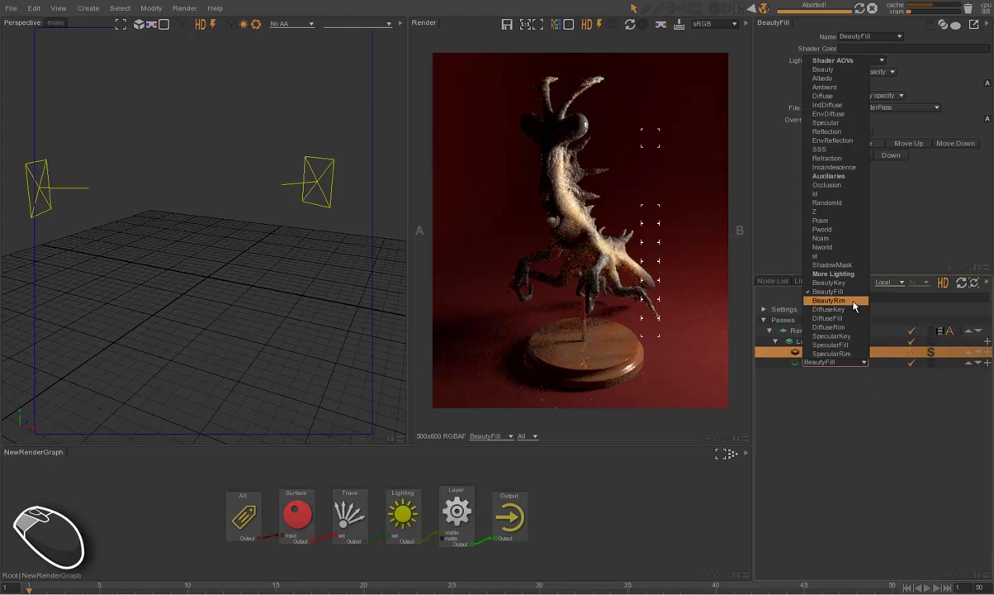
pyautogui.click(844, 300)
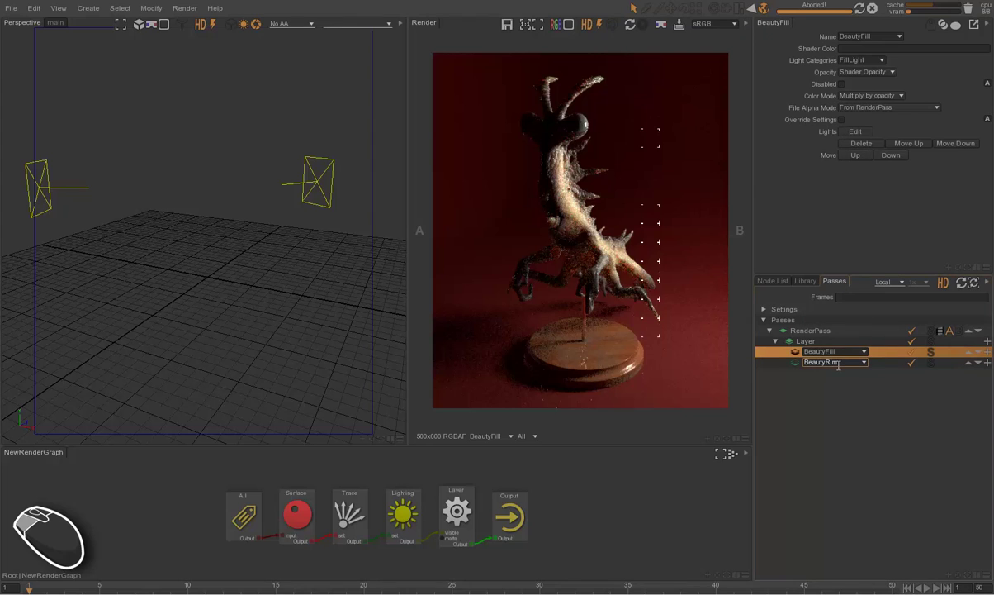
pyautogui.click(798, 366)
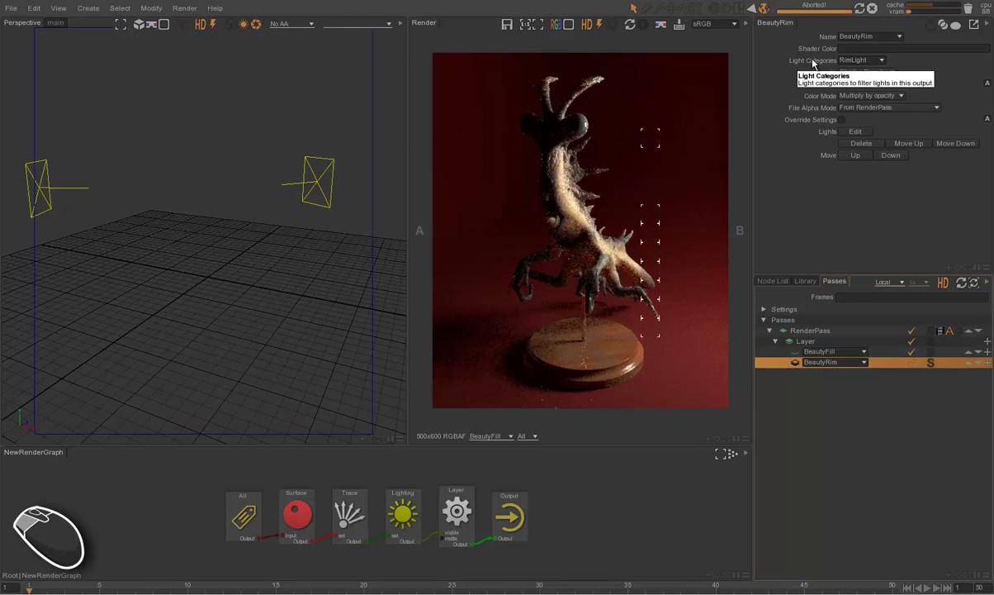
pyautogui.click(718, 191)
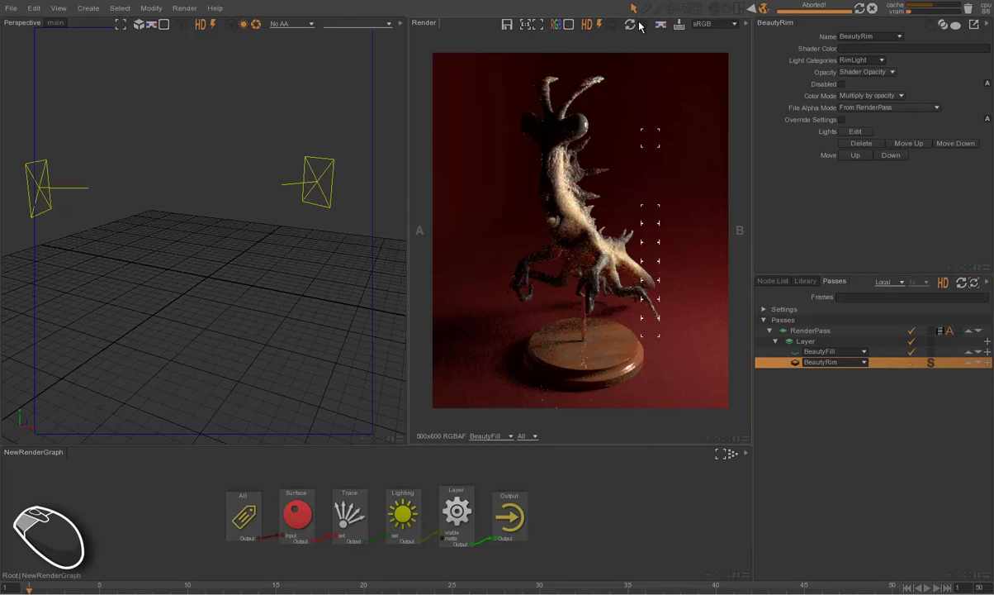
pyautogui.click(634, 25)
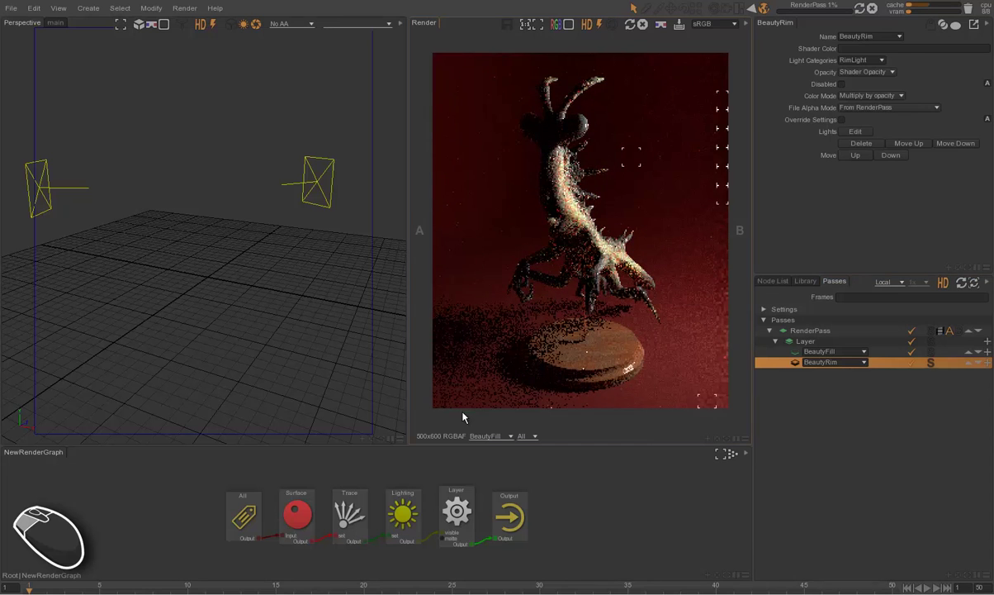
# Switch the render view to display the BeautyRim pass
pyautogui.click(486, 439)
pyautogui.click(491, 465)
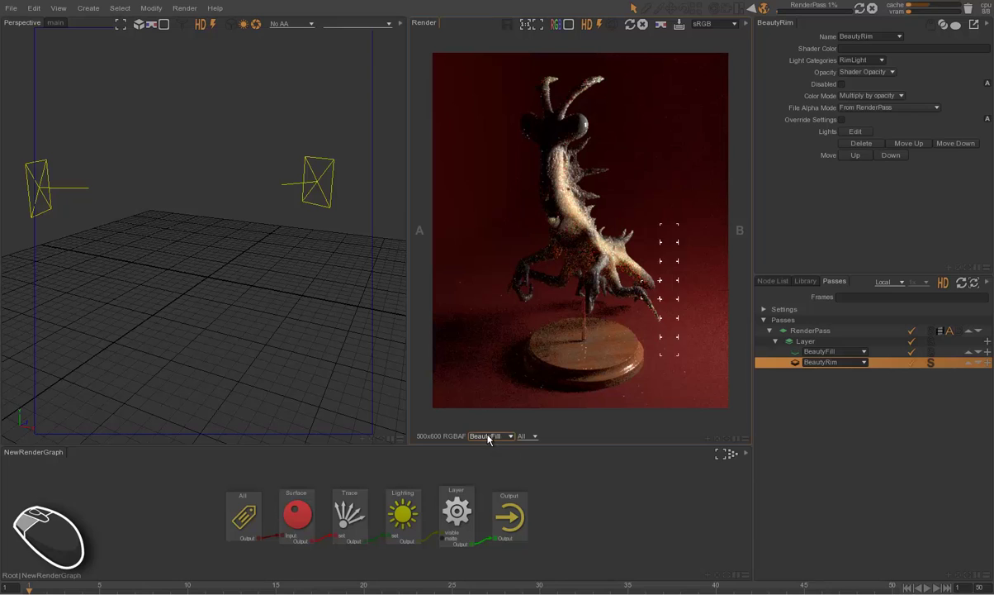
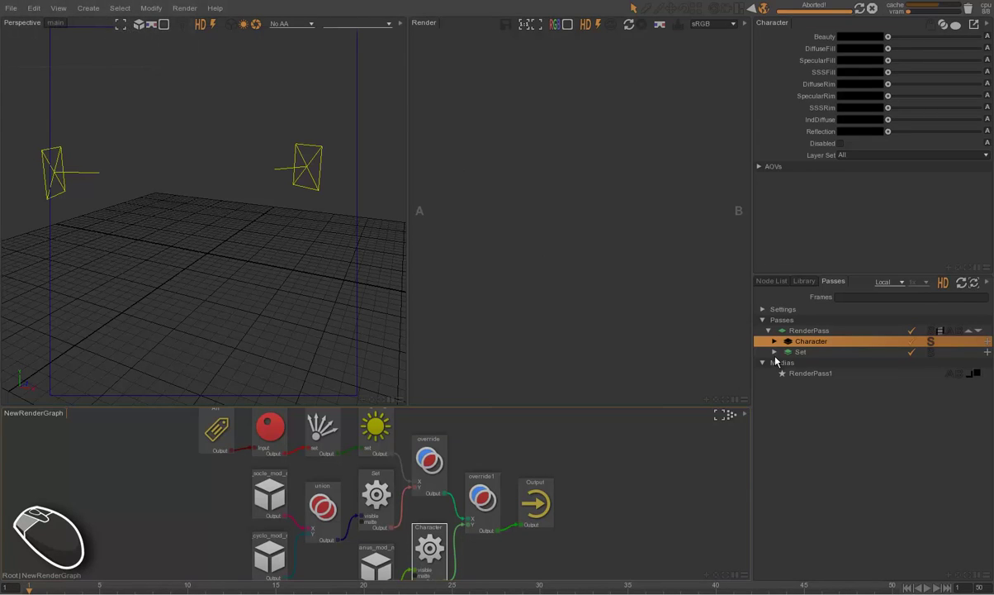
# Expand the Character and Set layers to list their passes and start rendering both
pyautogui.click(780, 354)
pyautogui.click(779, 340)
pyautogui.click(808, 448)
pyautogui.click(818, 340)
pyautogui.click(587, 305)
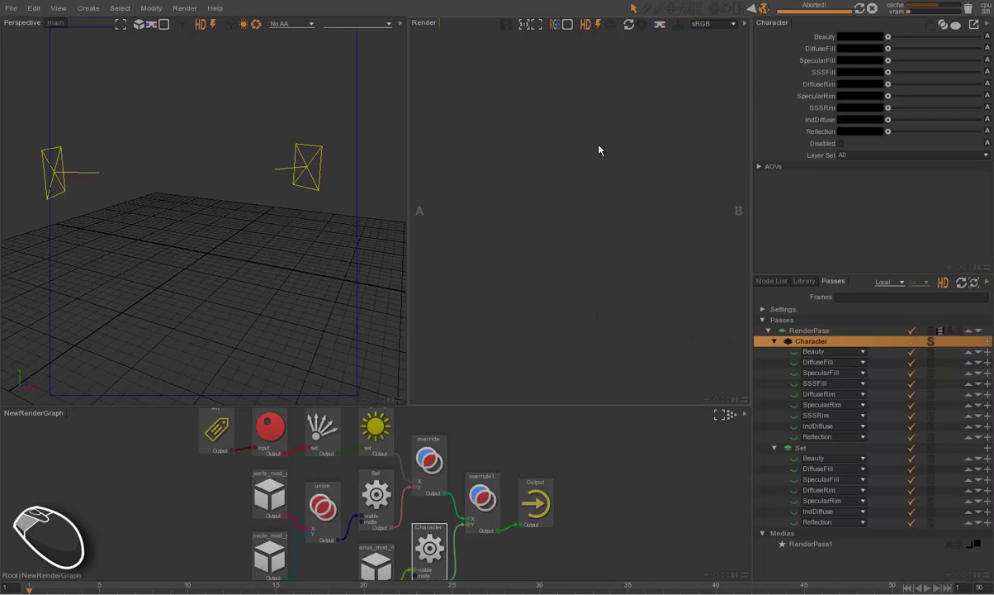
pyautogui.click(630, 29)
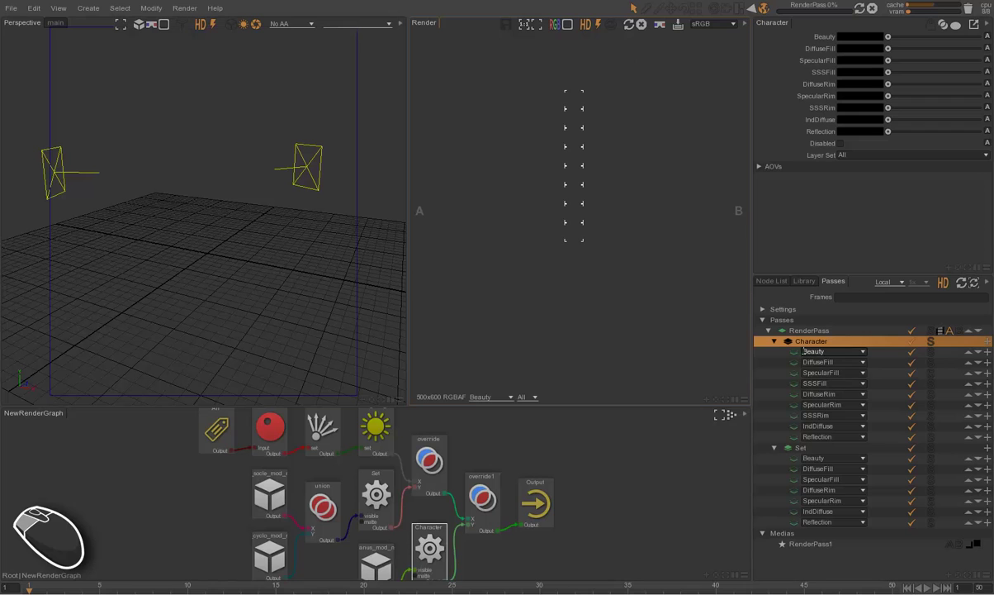
# Display the Set layer's Beauty render of the pedestal
pyautogui.click(802, 355)
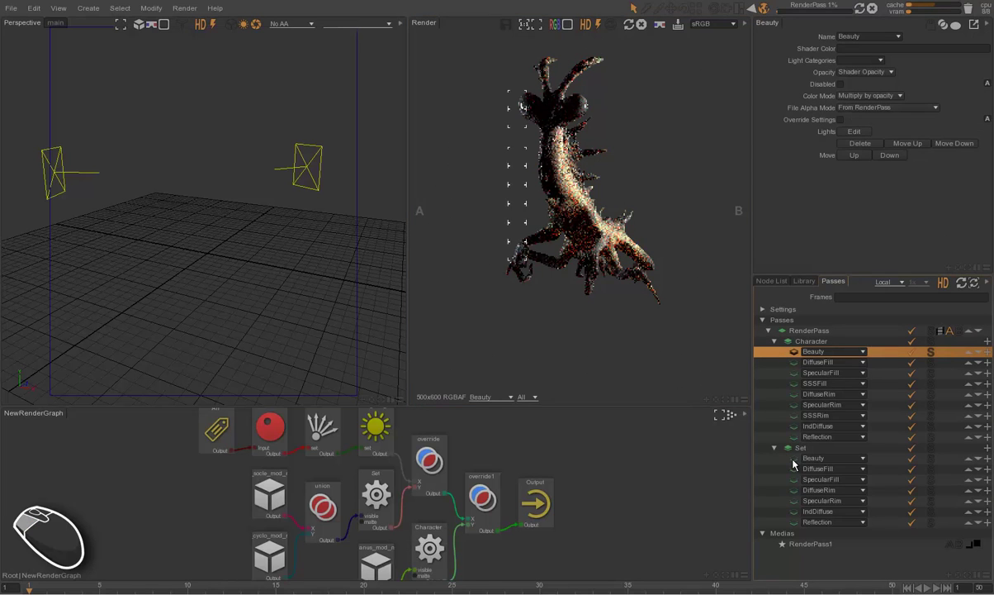
pyautogui.moveTo(795, 457); pyautogui.dragTo(627, 264)
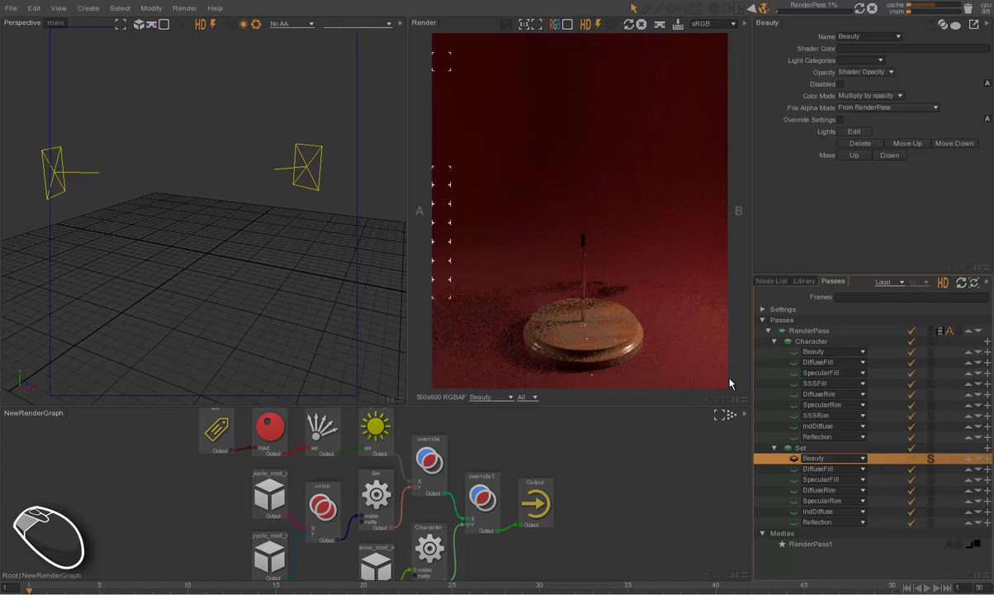
# View the Character layer's Beauty, DiffuseFill, SpecularFill, SSSFill and DiffuseRim renders in turn
pyautogui.click(779, 349)
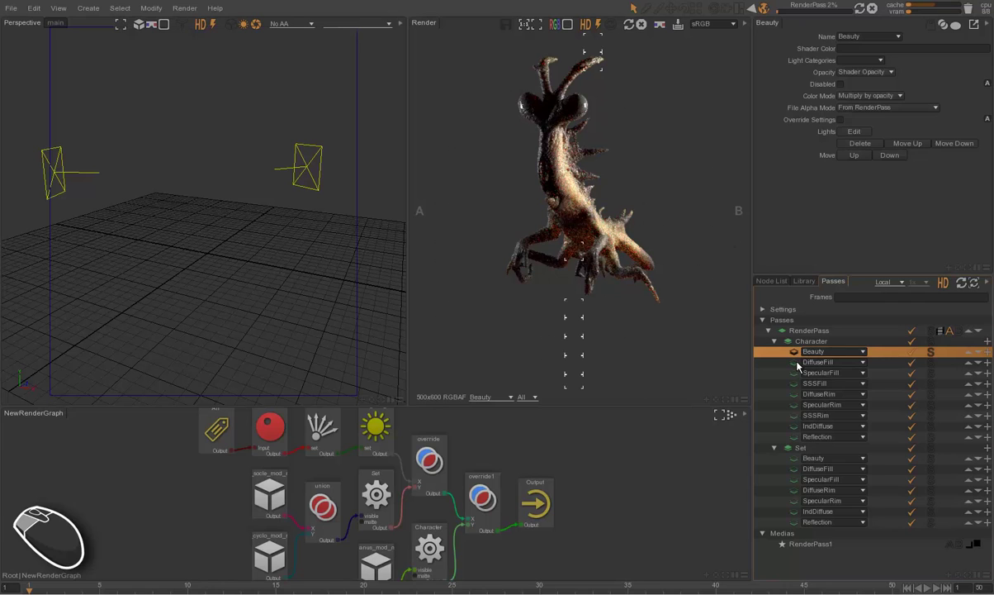
pyautogui.click(797, 365)
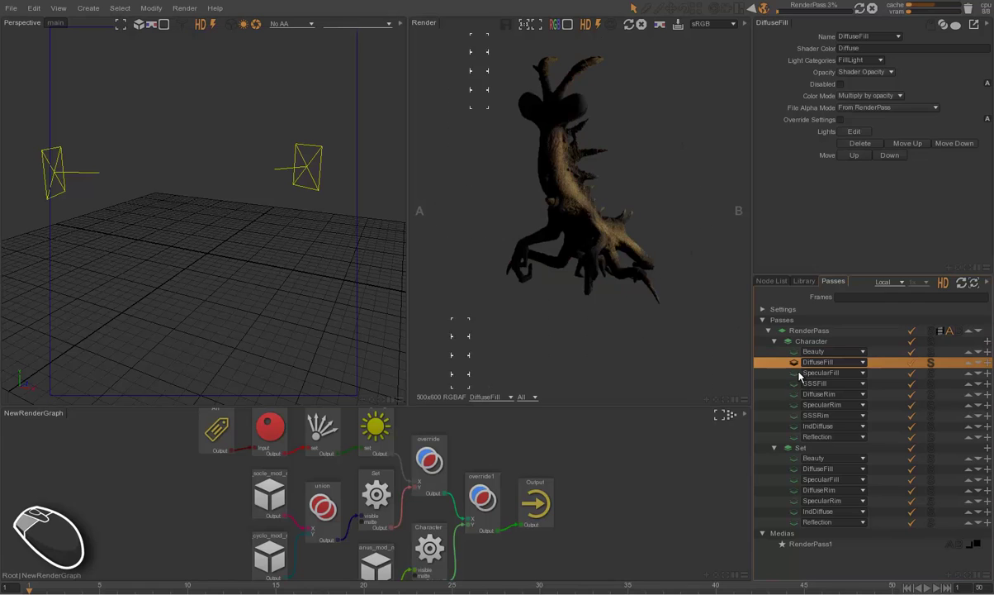
pyautogui.click(709, 317)
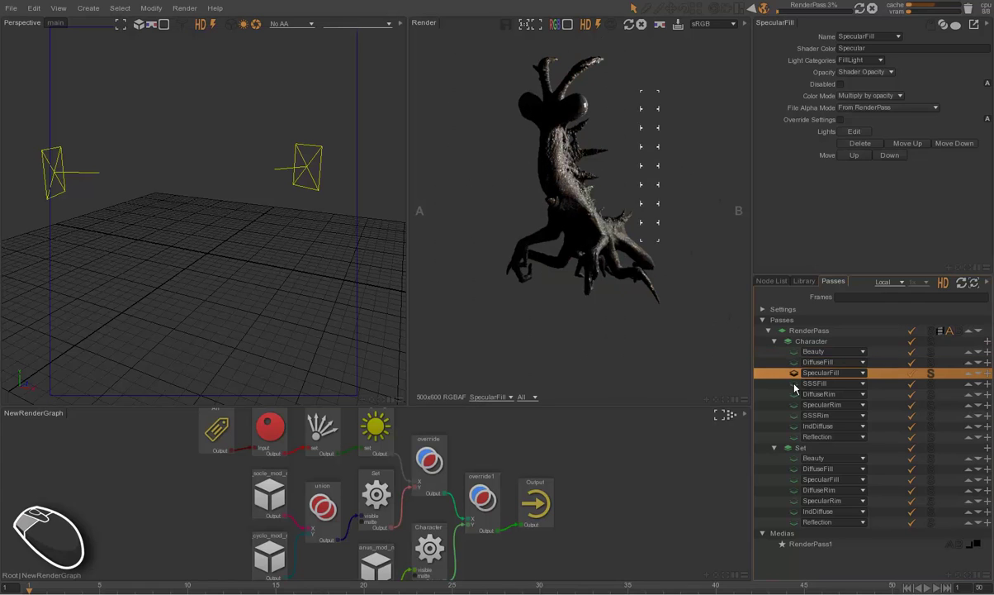
pyautogui.click(707, 320)
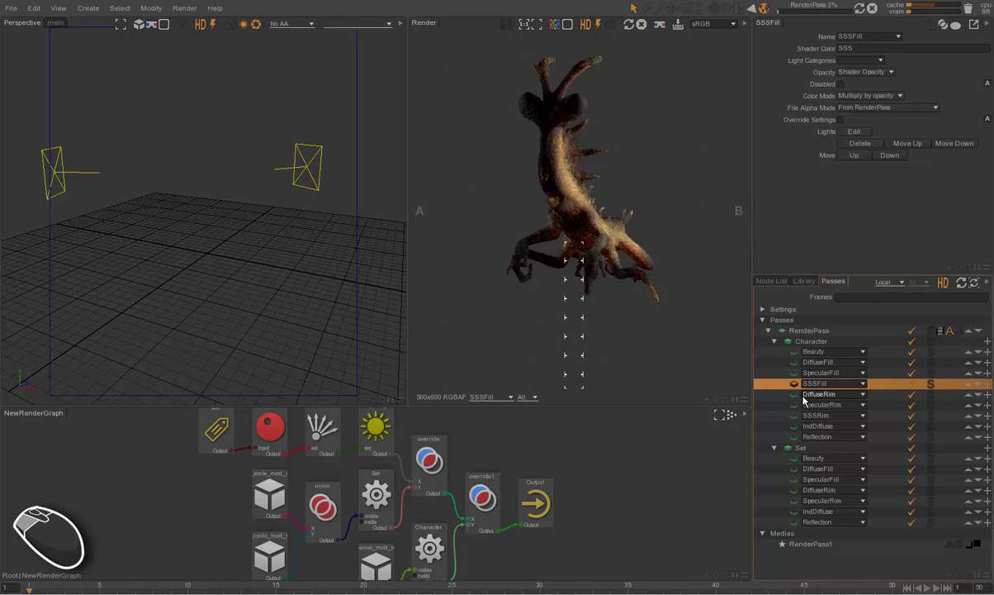
pyautogui.moveTo(760, 354); pyautogui.dragTo(645, 256)
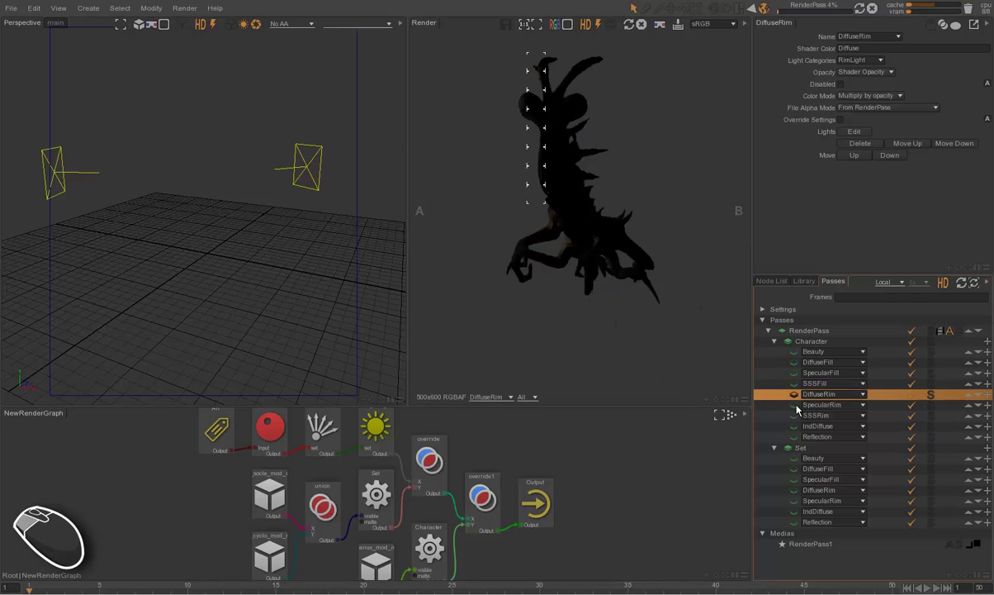
# View the Character SpecularRim, SSSRim, IndDiffuse and Reflection pass renders
pyautogui.click(702, 305)
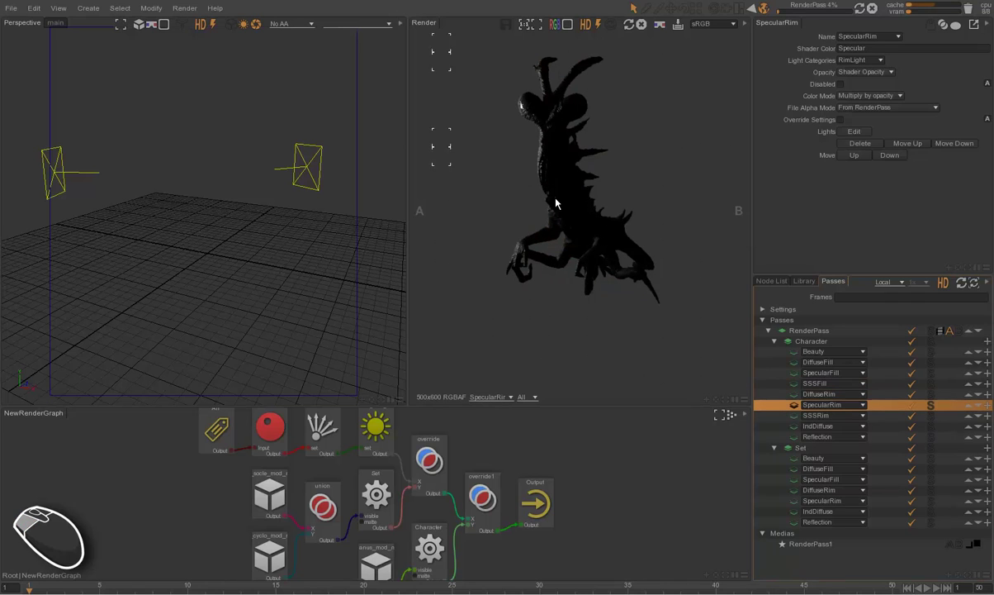
pyautogui.click(673, 284)
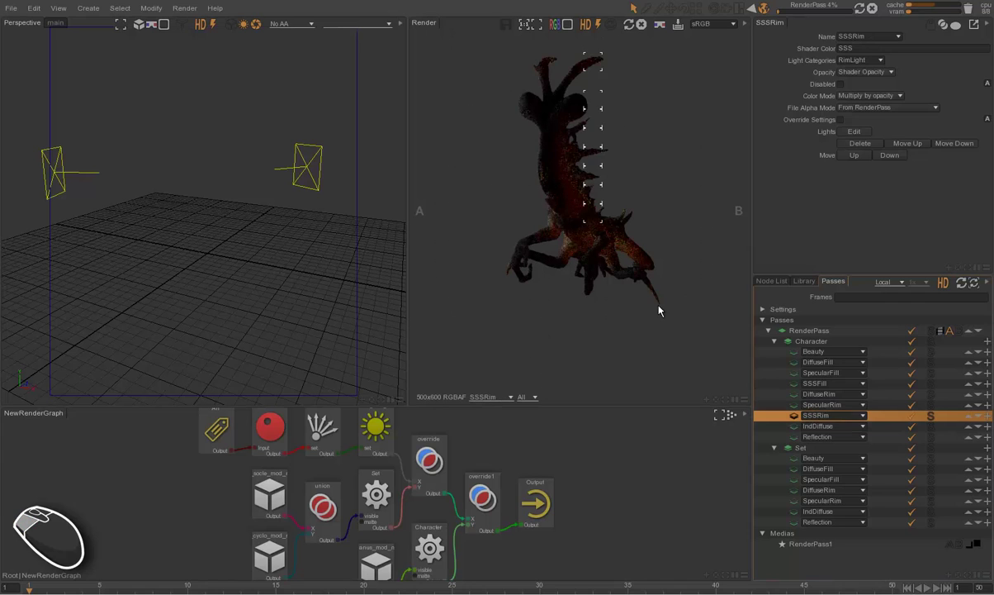
pyautogui.click(720, 324)
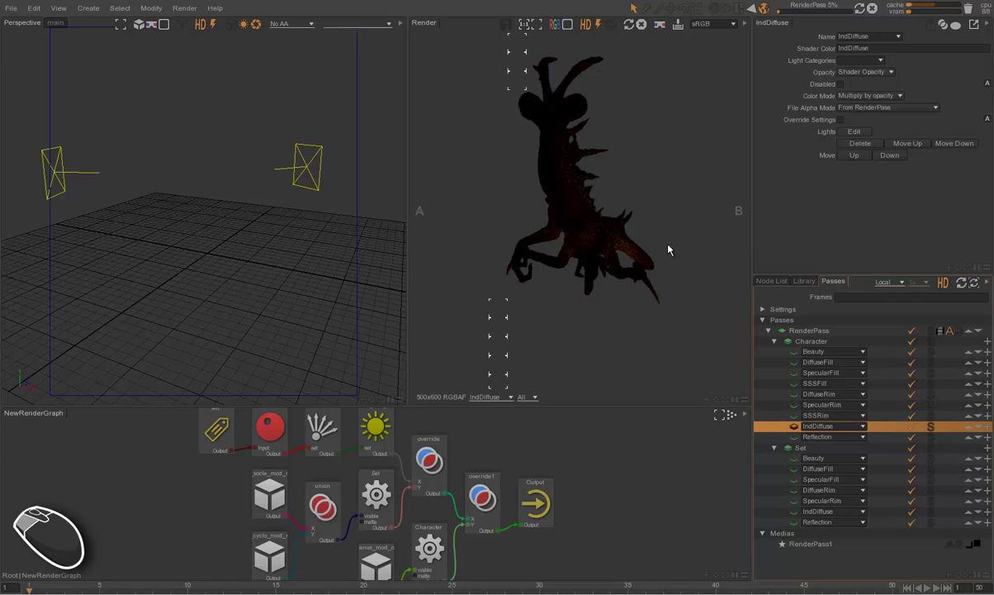
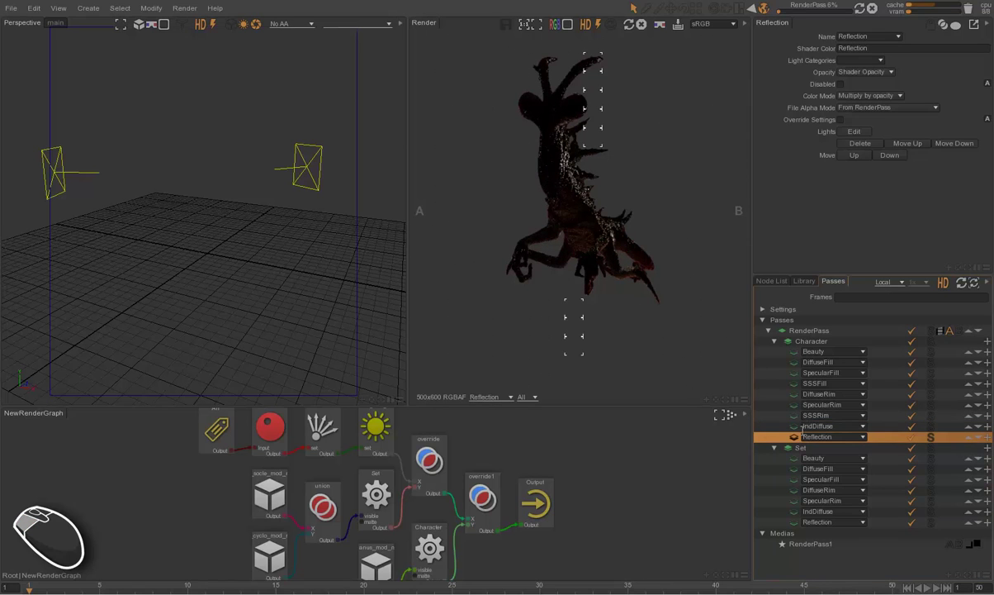
pyautogui.click(779, 413)
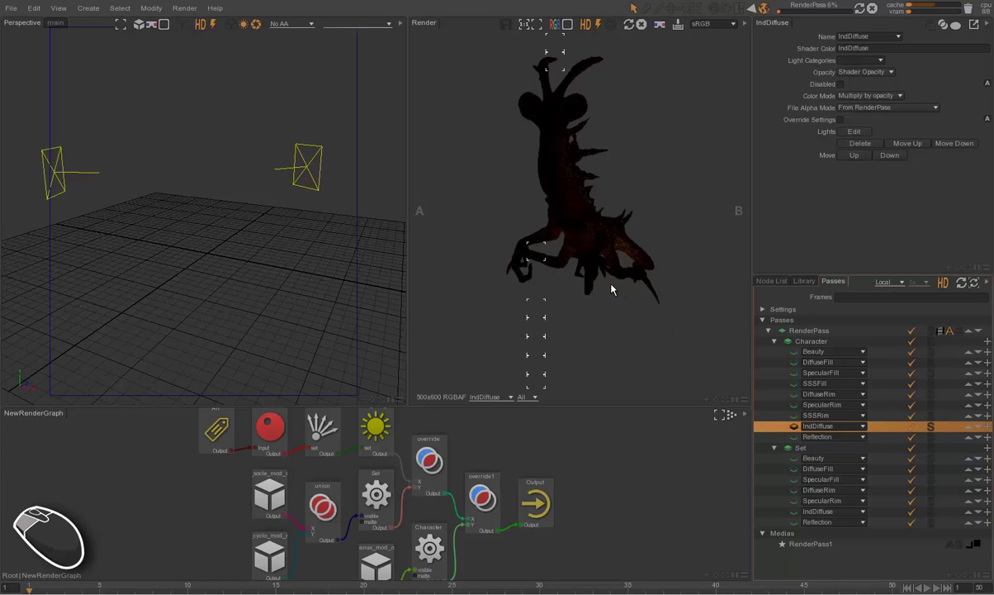
pyautogui.click(792, 432)
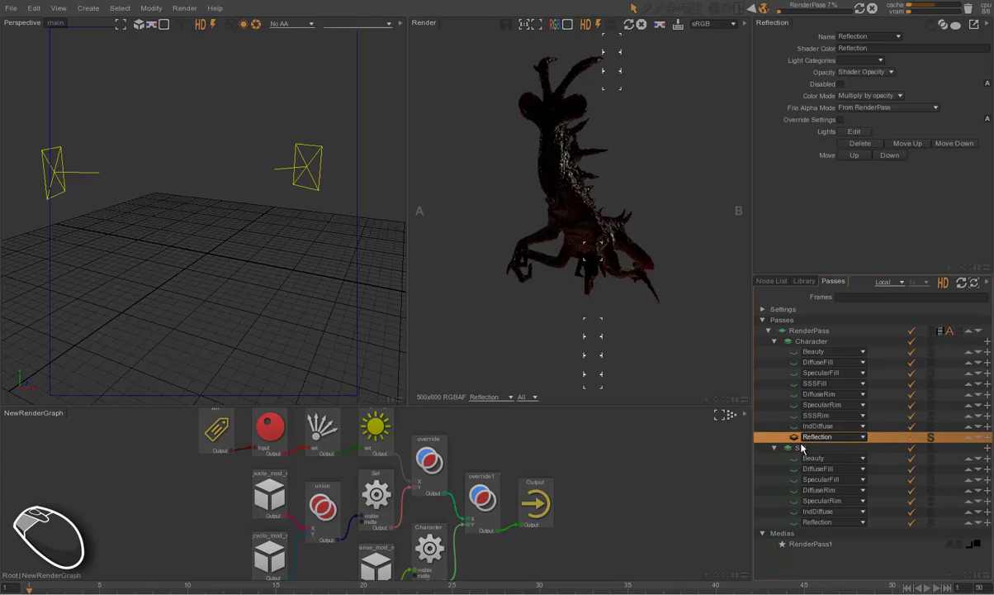
# View the Set layer's Beauty, DiffuseFill, SpecularFill and DiffuseRim renders in turn
pyautogui.moveTo(781, 444); pyautogui.dragTo(682, 325)
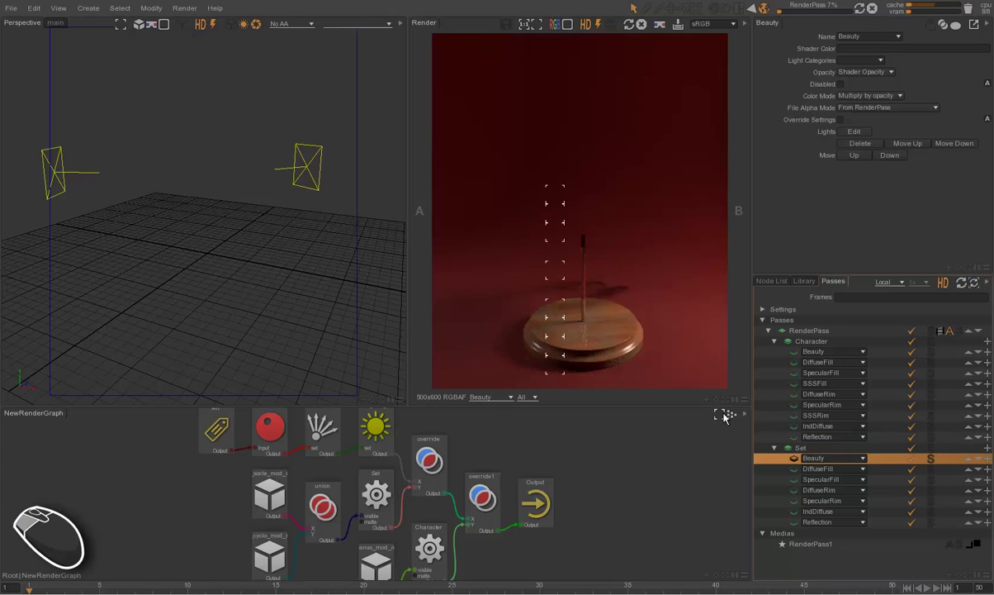
pyautogui.moveTo(794, 470); pyautogui.dragTo(676, 310)
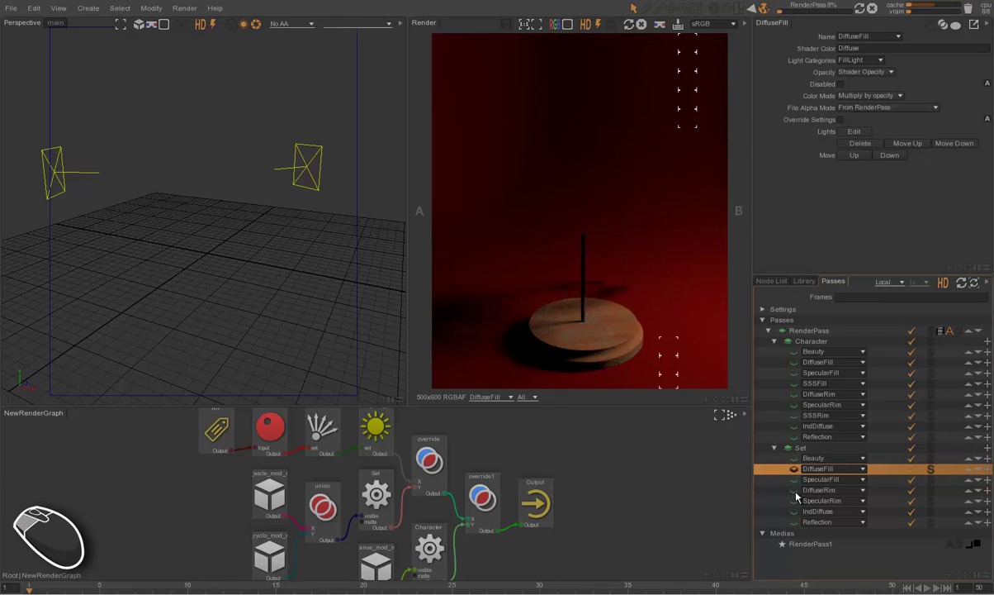
pyautogui.moveTo(800, 477); pyautogui.dragTo(666, 340)
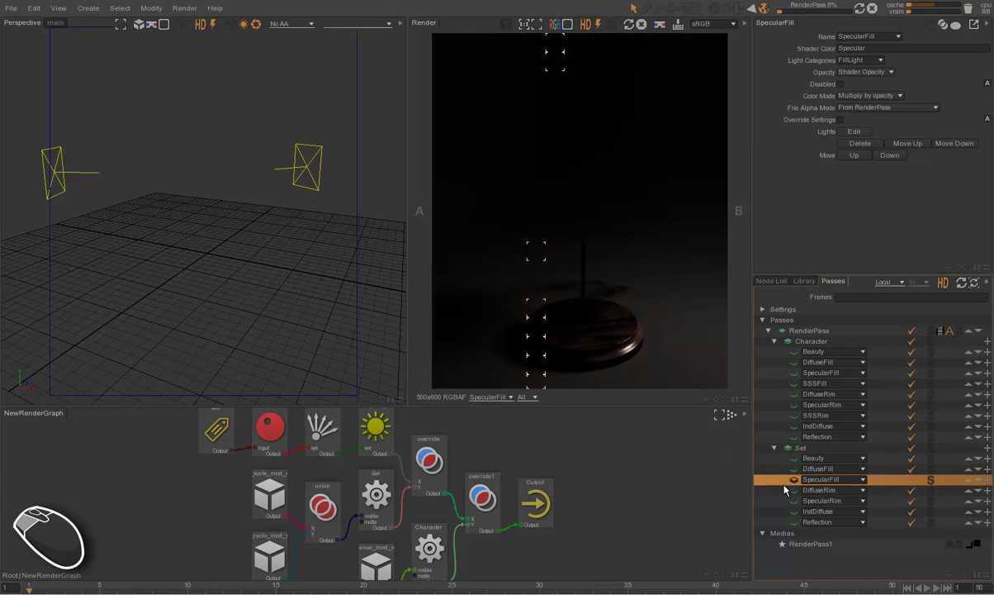
pyautogui.moveTo(793, 483); pyautogui.dragTo(760, 467)
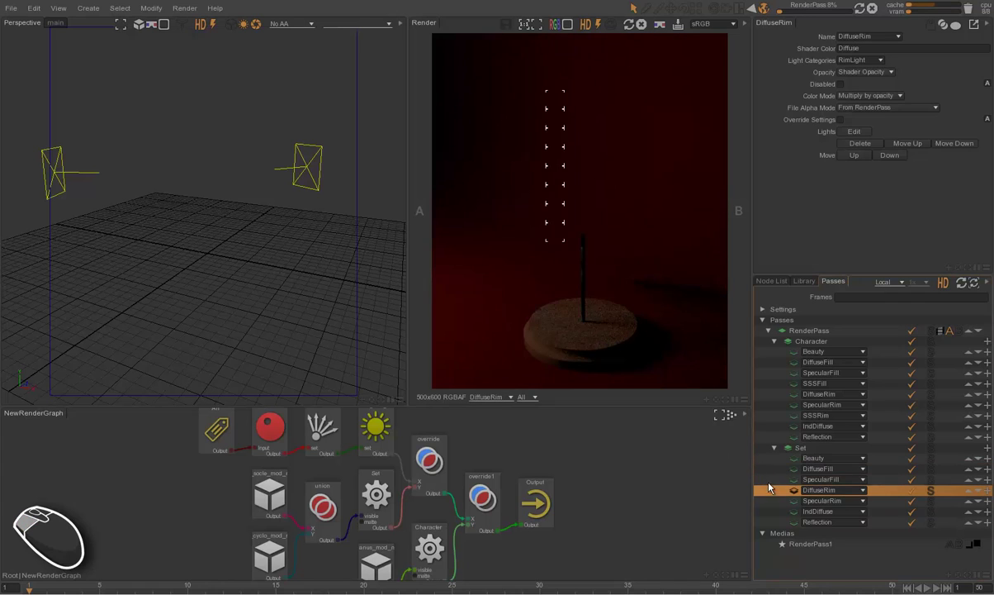
# View the Set SpecularRim, IndDiffuse and Reflection passes, then return to Character Beauty
pyautogui.click(772, 470)
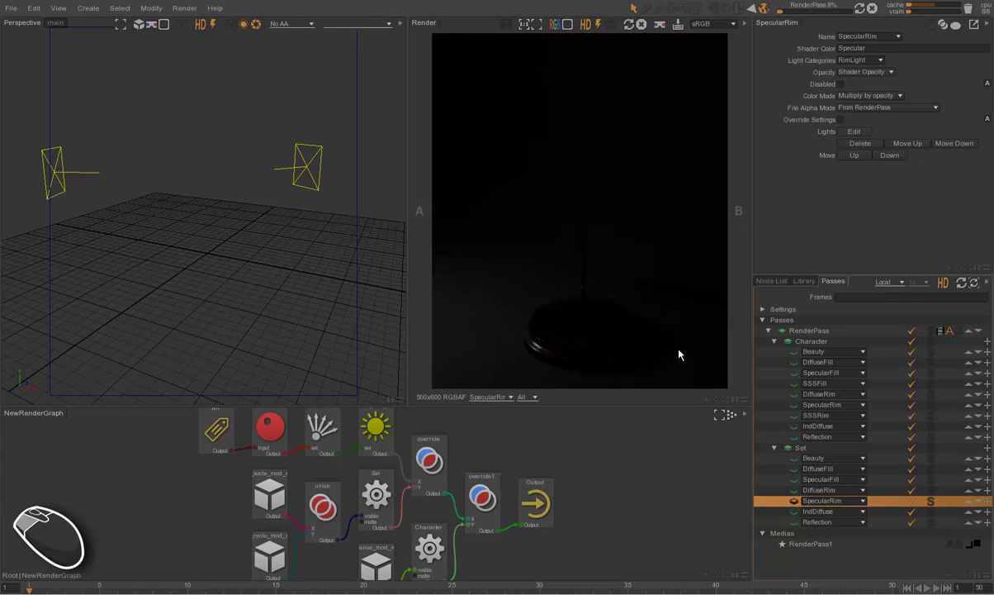
pyautogui.moveTo(707, 330); pyautogui.dragTo(691, 289)
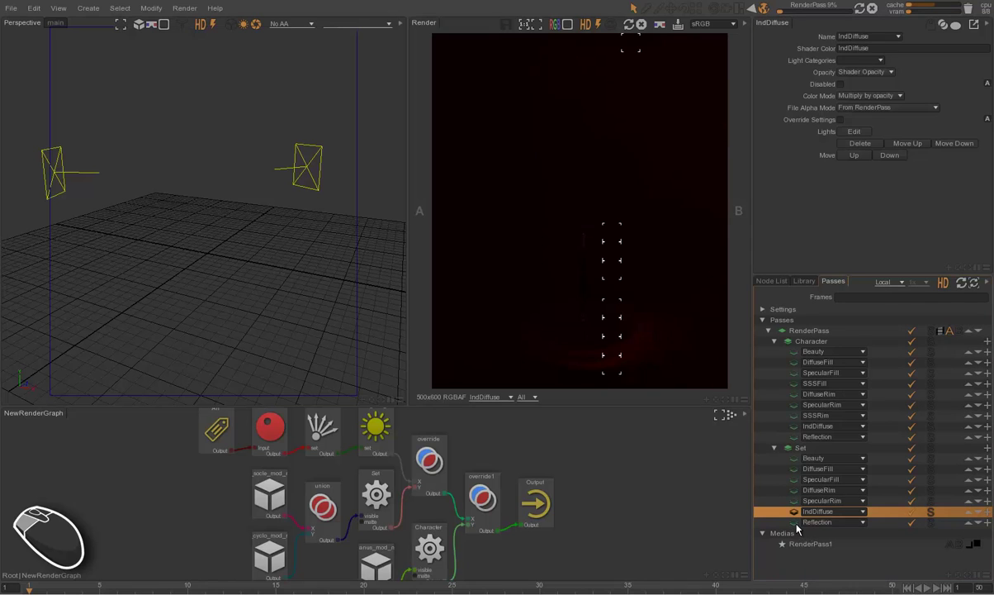
pyautogui.click(783, 477)
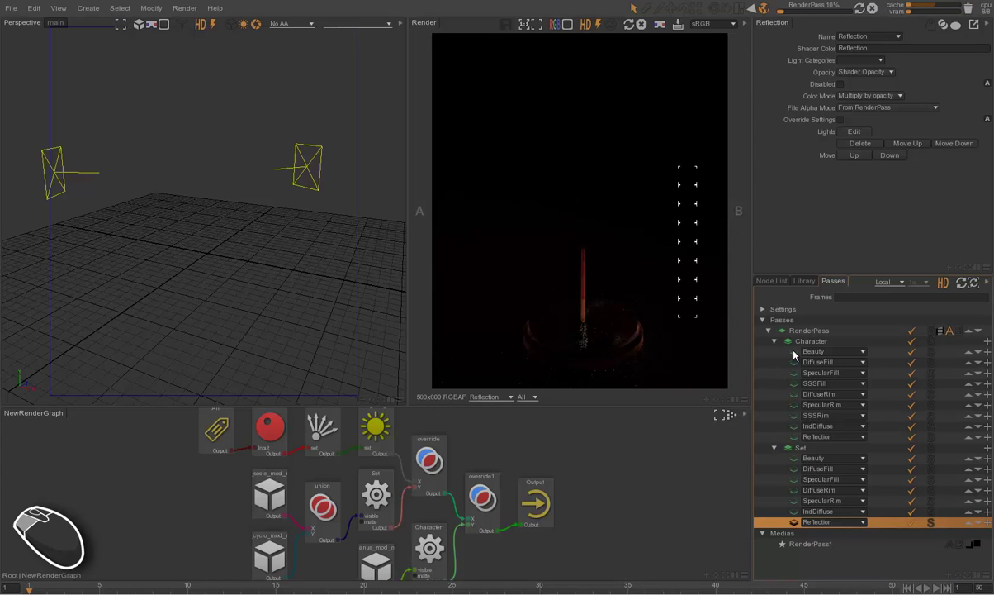
pyautogui.moveTo(791, 350); pyautogui.dragTo(672, 274)
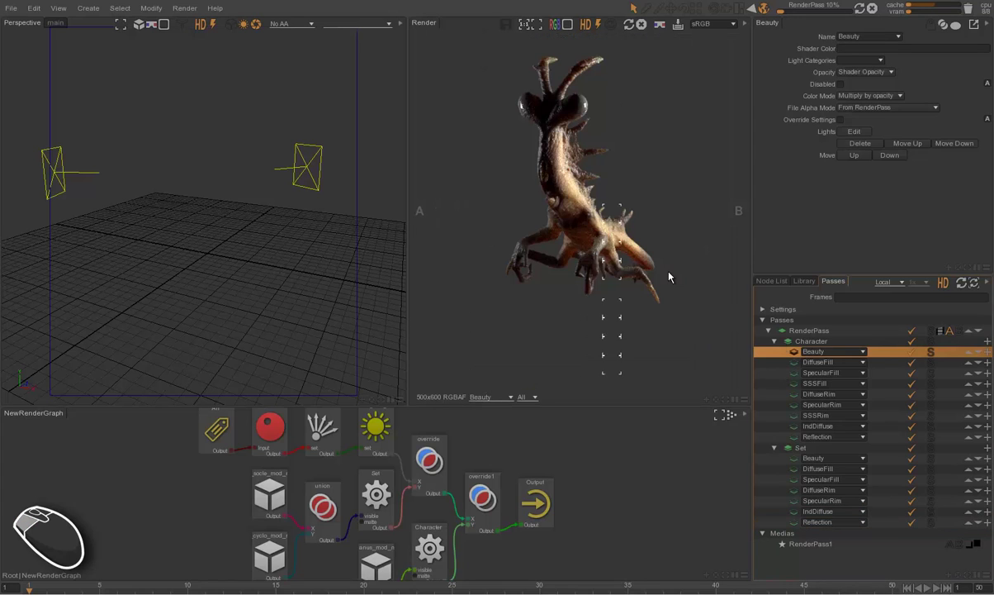